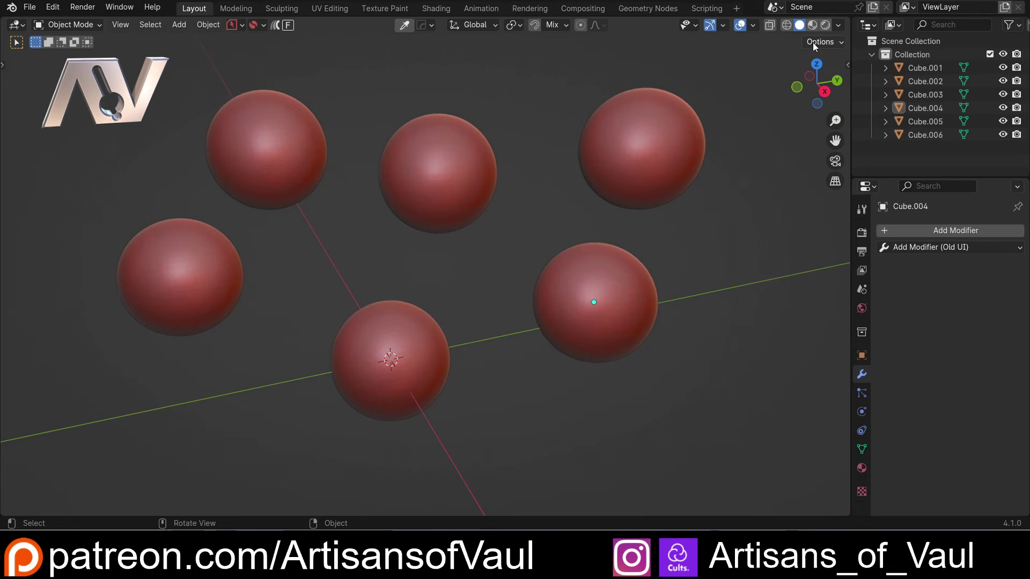
Step: Switch the viewport to Material Preview and show the Asset Browser's Materials catalog
click(816, 26)
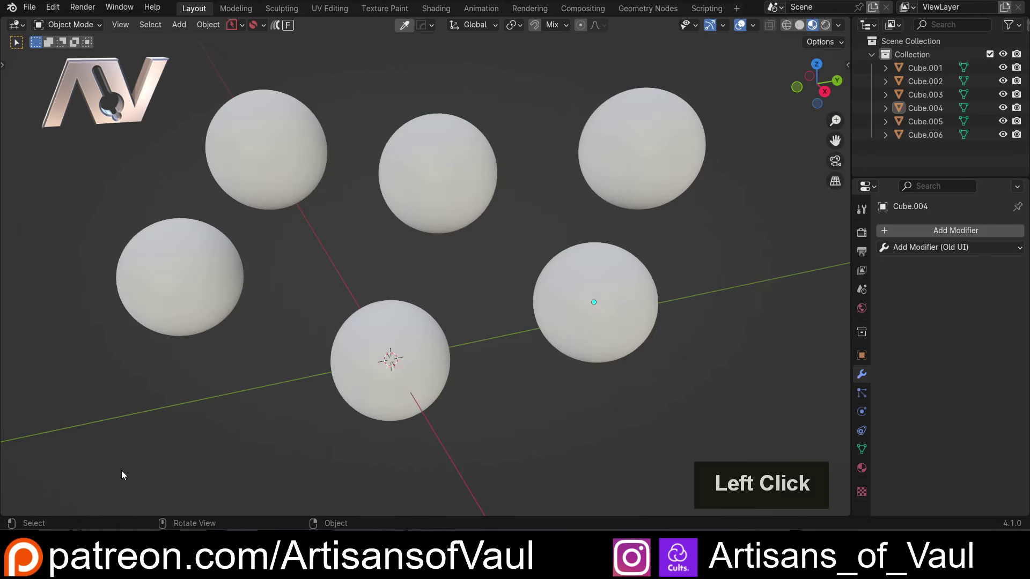
key(t)
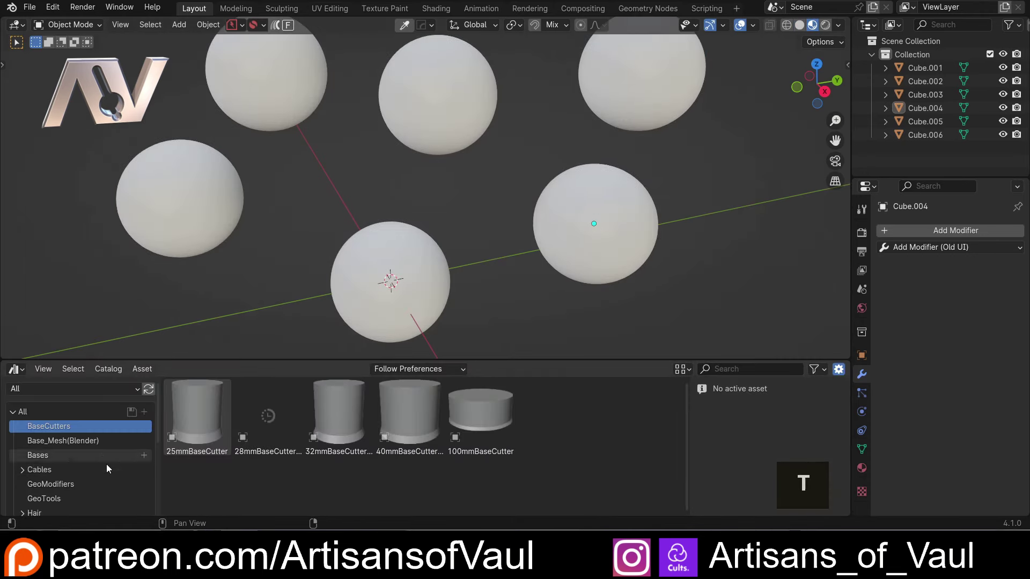
scroll(down, 3)
click(42, 478)
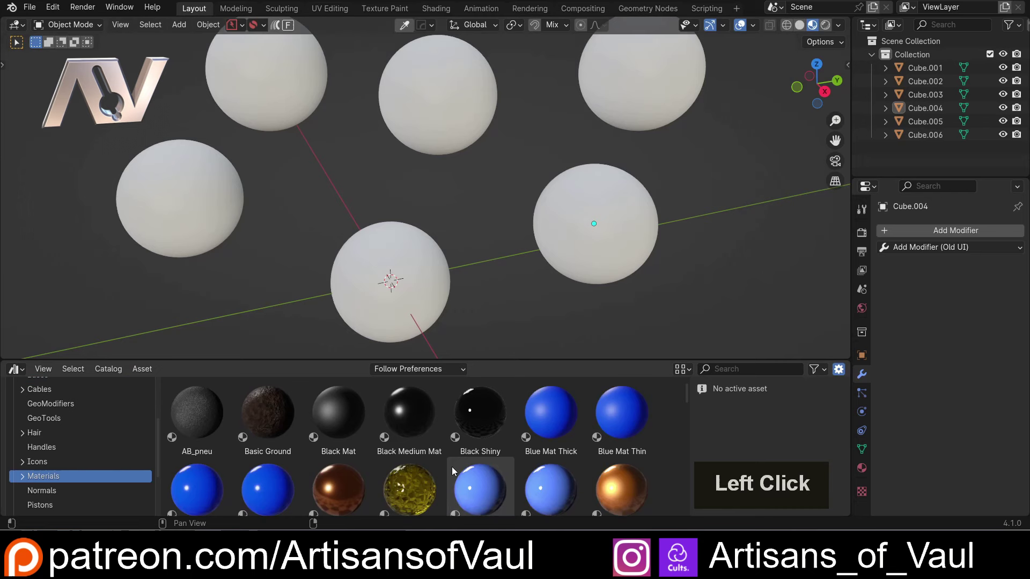
Step: Drag the Blue Mat Thick material onto the right-hand sphere
scroll(down, 3)
scroll(up, 3)
click(537, 410)
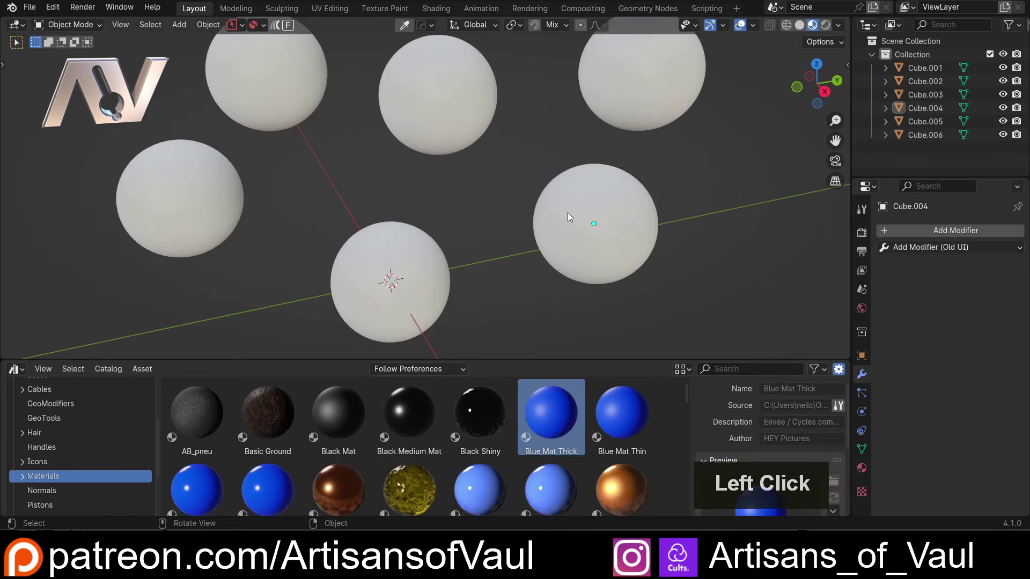
scroll(down, 3)
middle_click(487, 214)
Step: Give the top-right sphere Blue Mat Thick and put Black Shiny on the right-hand sphere
click(550, 122)
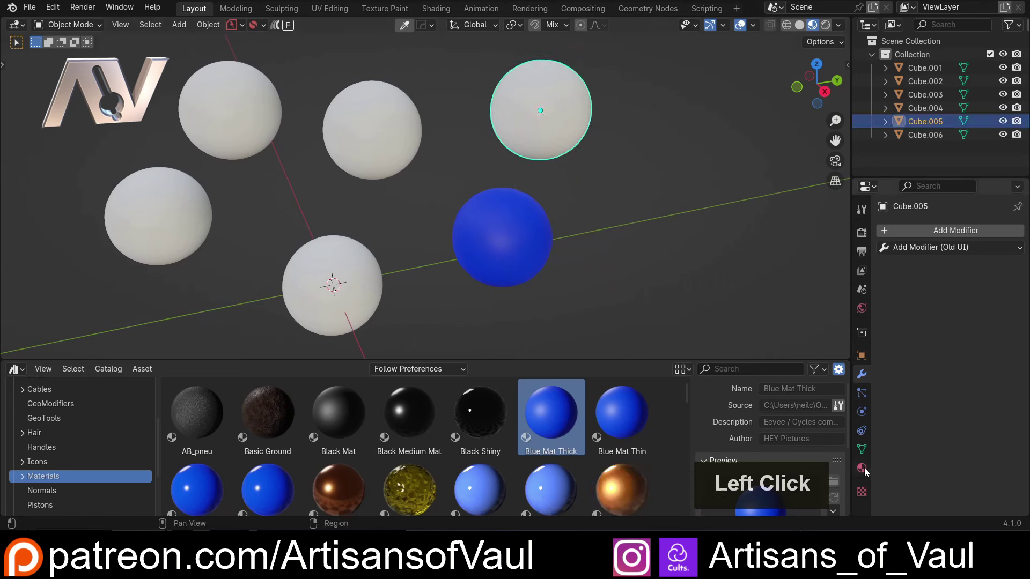
click(867, 471)
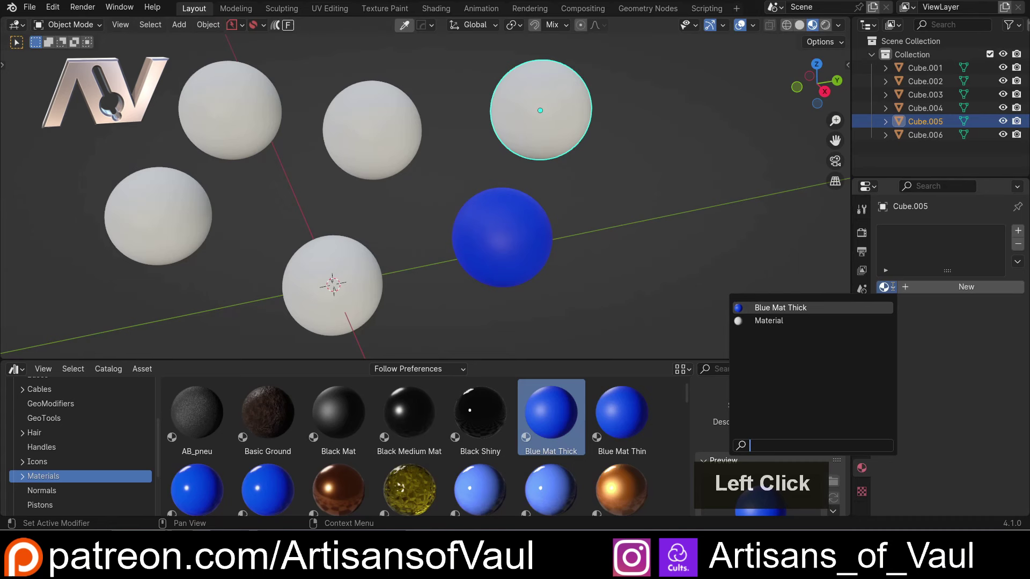
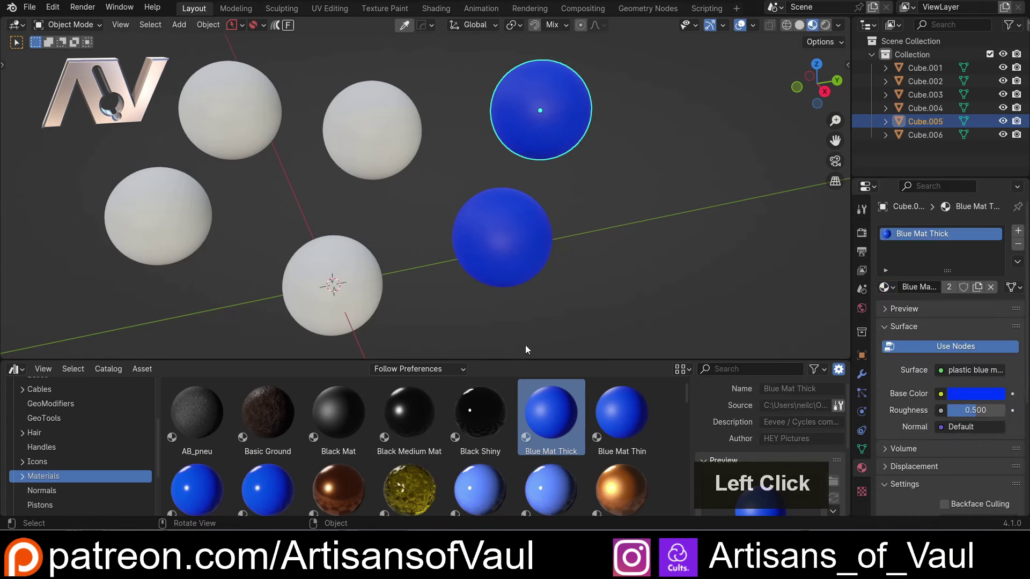
click(493, 413)
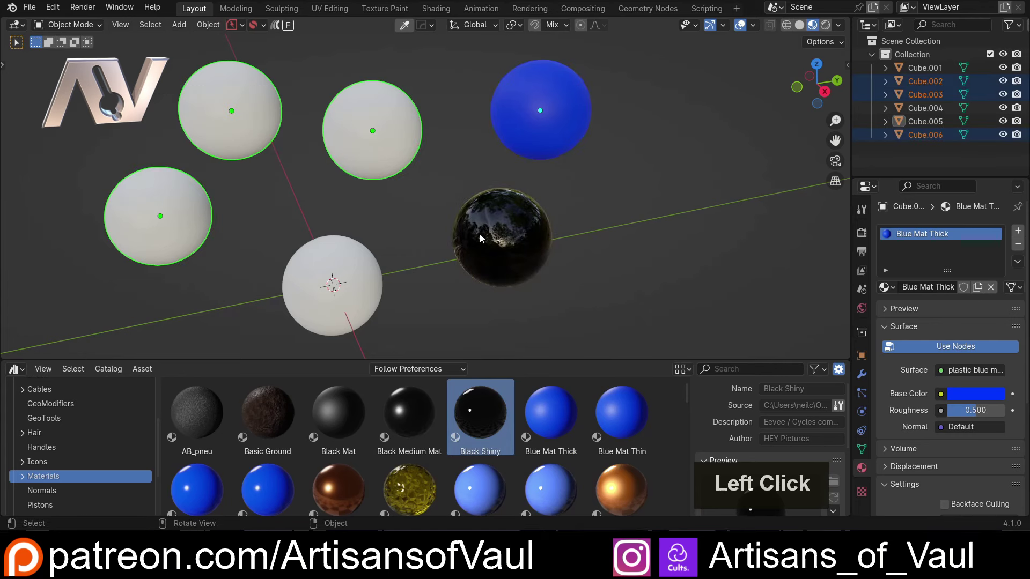
click(511, 224)
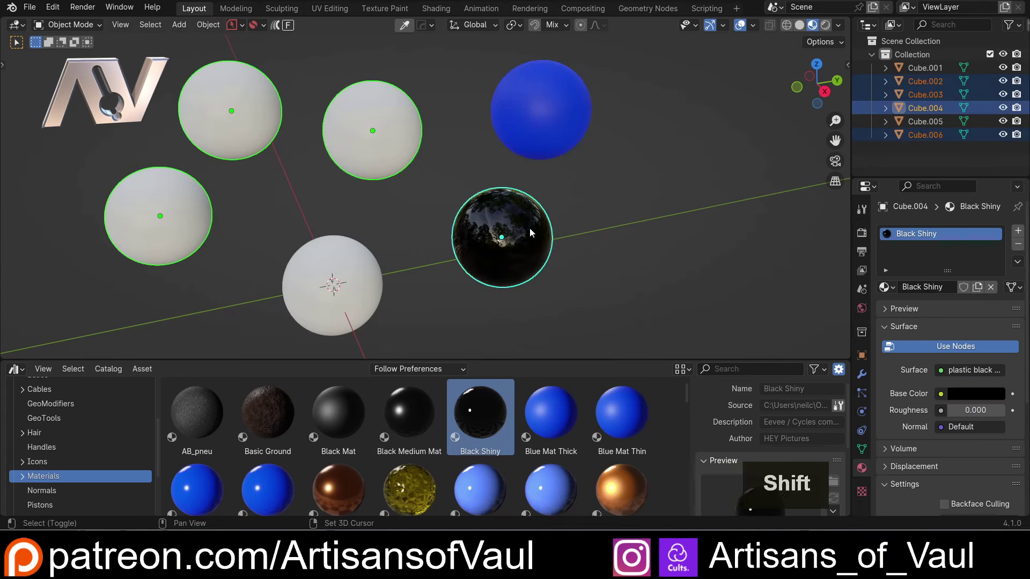
Step: Link Black Shiny from the black sphere onto the three left white spheres via Ctrl+L Link Materials
key(ctrl+l)
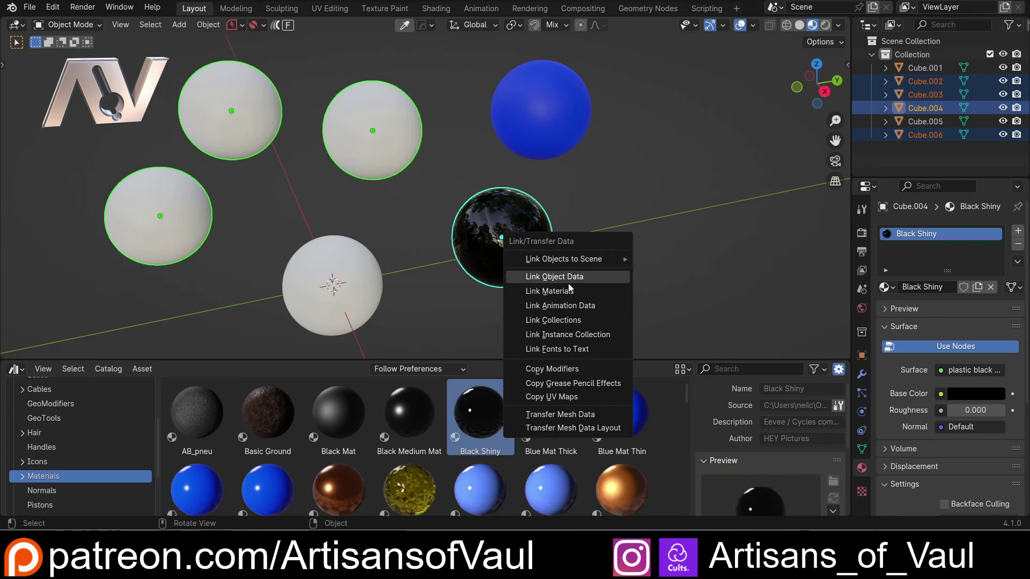
click(566, 292)
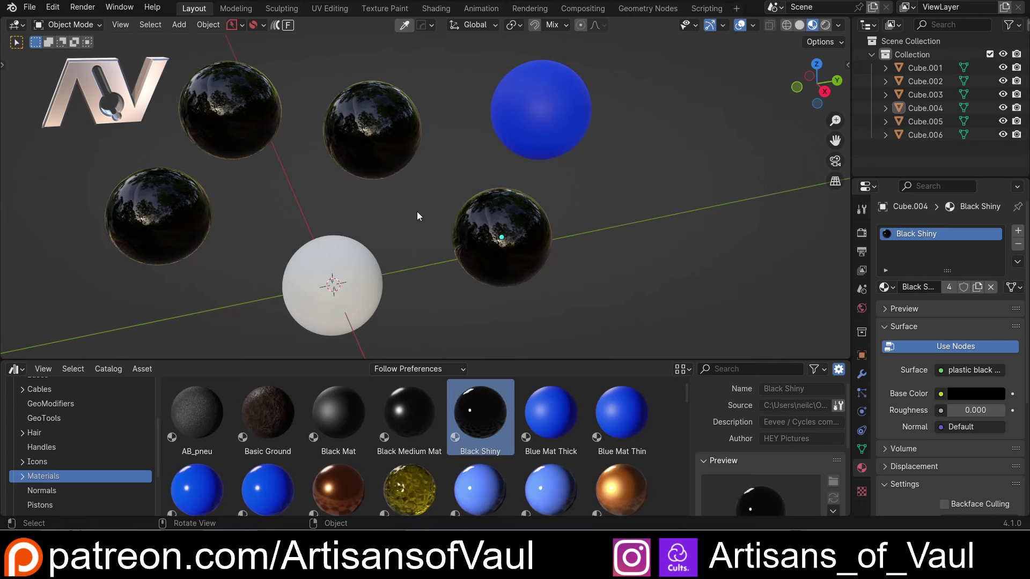
click(867, 375)
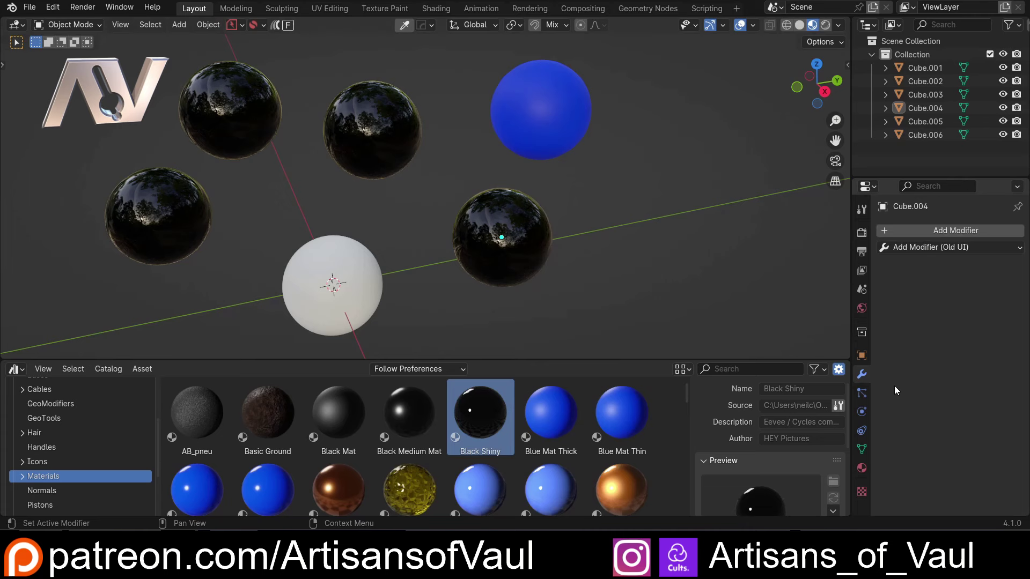
scroll(up, 3)
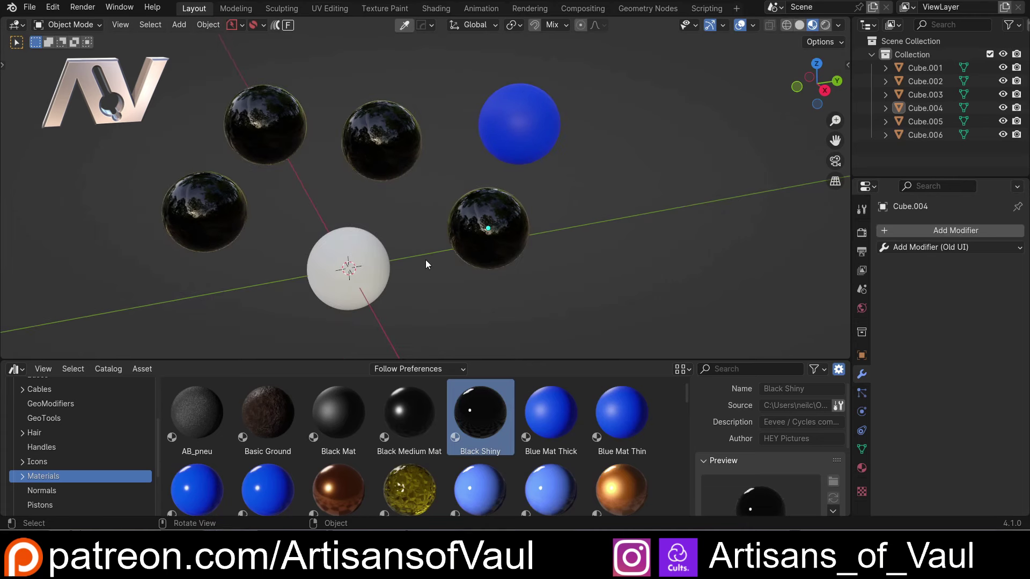
Step: Drag the Basic Ground asset onto the bottom sphere so every sphere has a library material
click(268, 416)
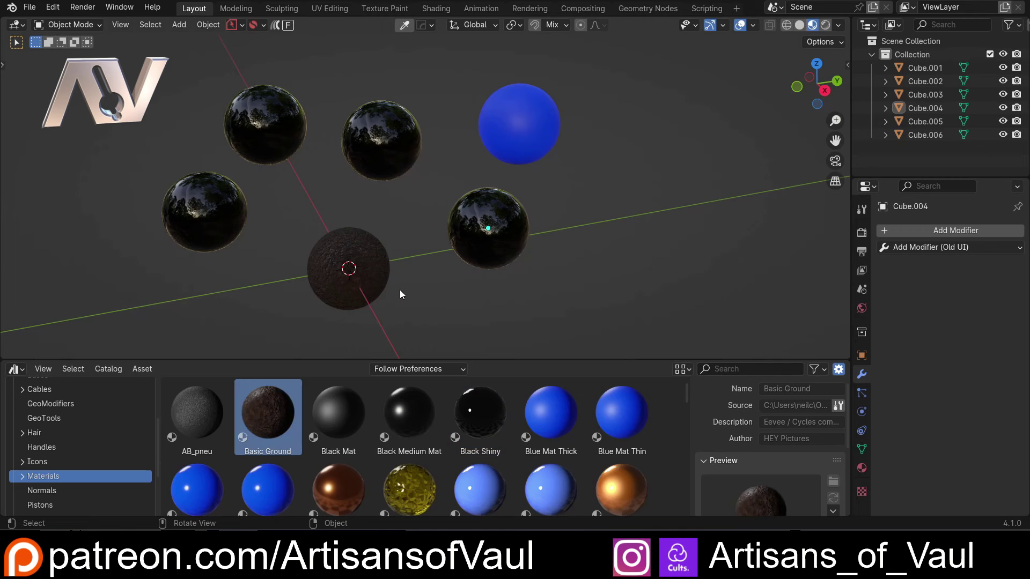
click(432, 293)
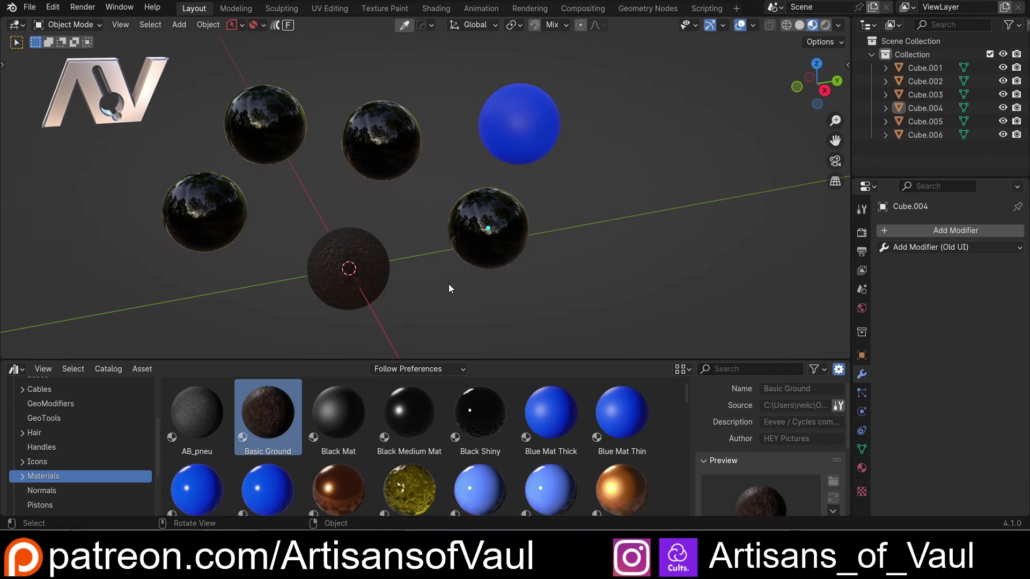
click(484, 253)
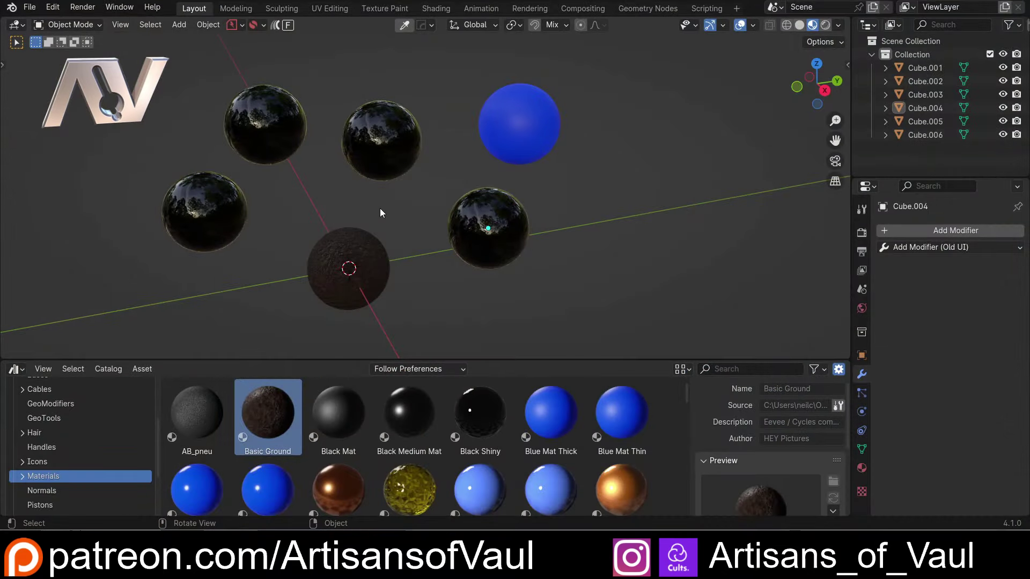
middle_click(332, 192)
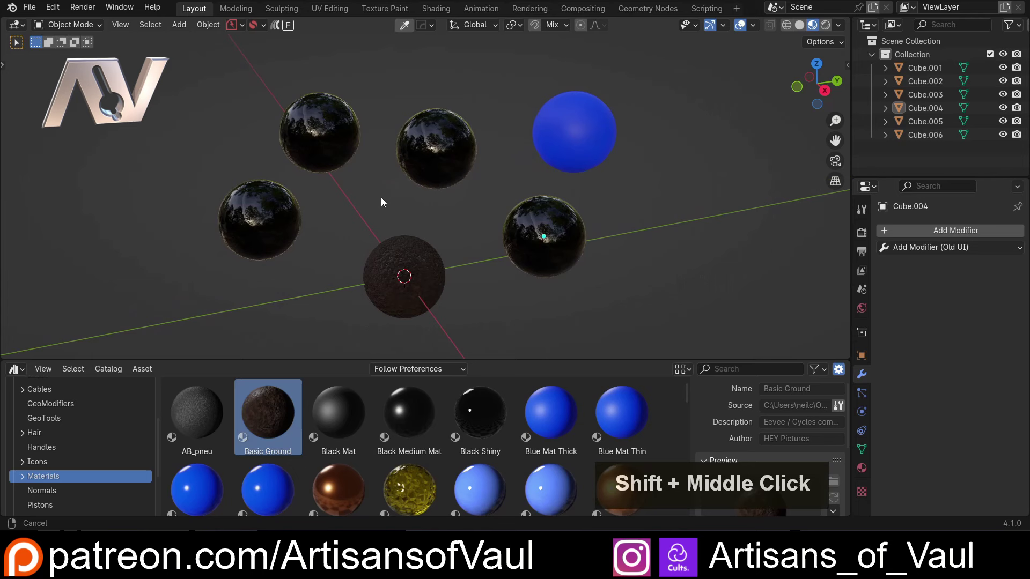
scroll(up, 3)
scroll(down, 3)
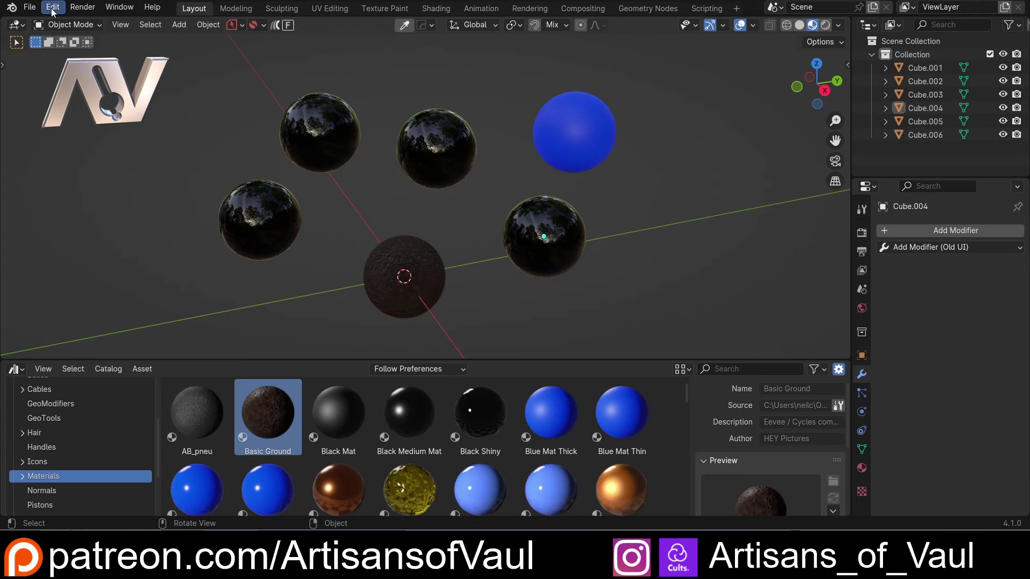
Step: In Preferences > Add-ons > MACHIN3tools, set Material Picker's 'Use RMB to Assign Material' to Disabled
click(54, 11)
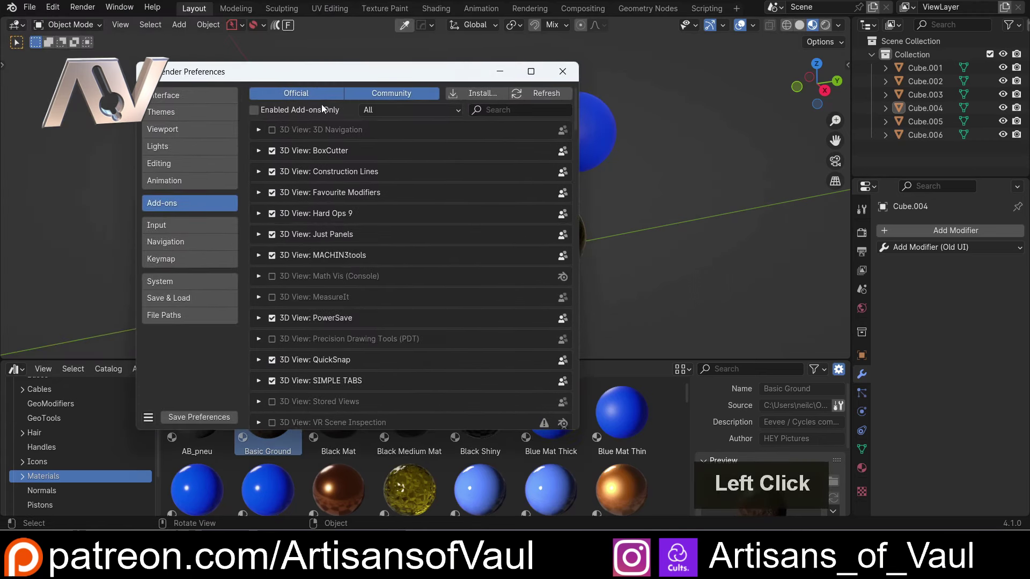
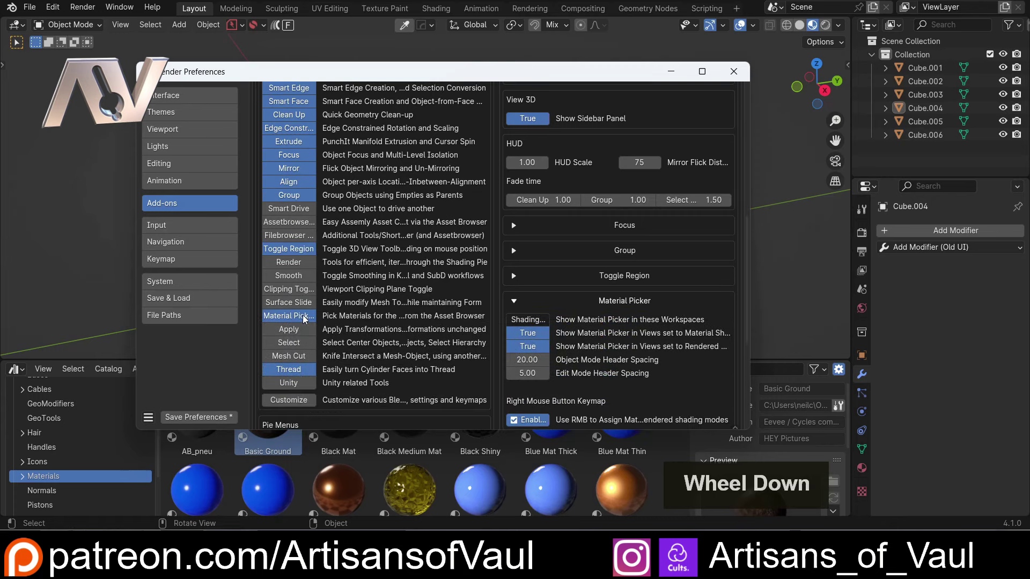
click(301, 318)
scroll(down, 3)
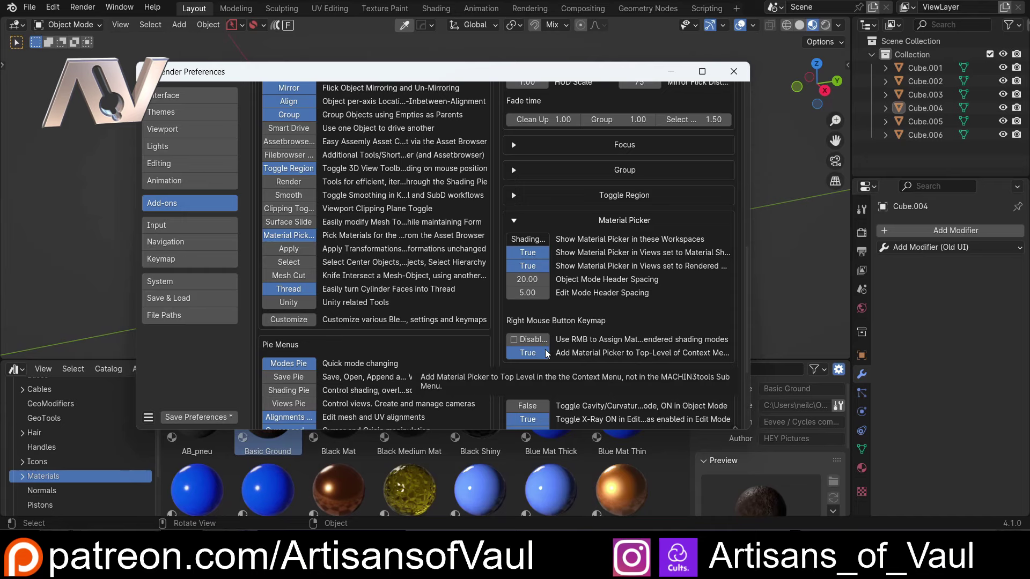
scroll(up, 3)
click(497, 204)
Step: Re-enable the Material Picker keymap on Alt + Right Mouse and save the preferences
scroll(down, 3)
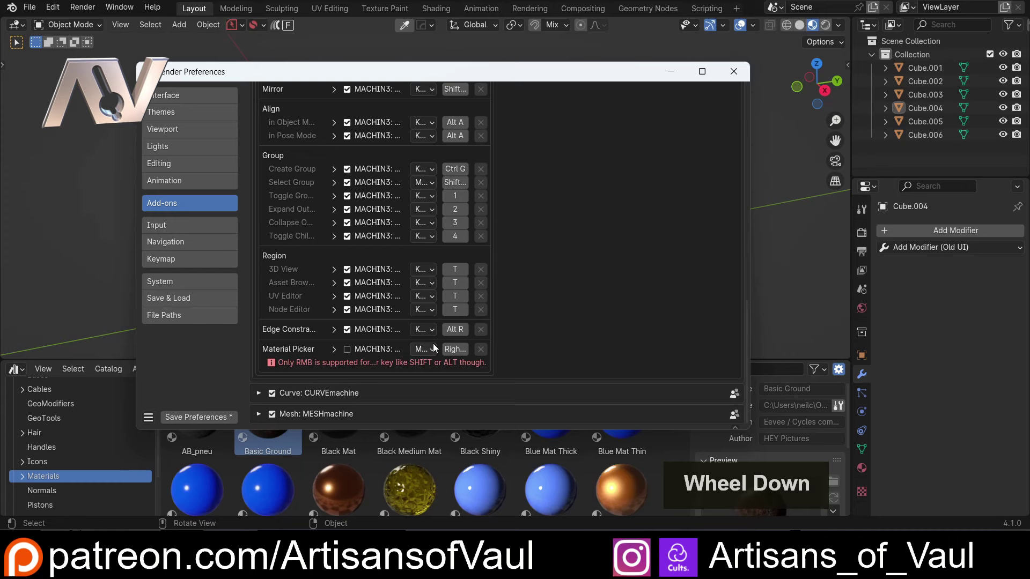
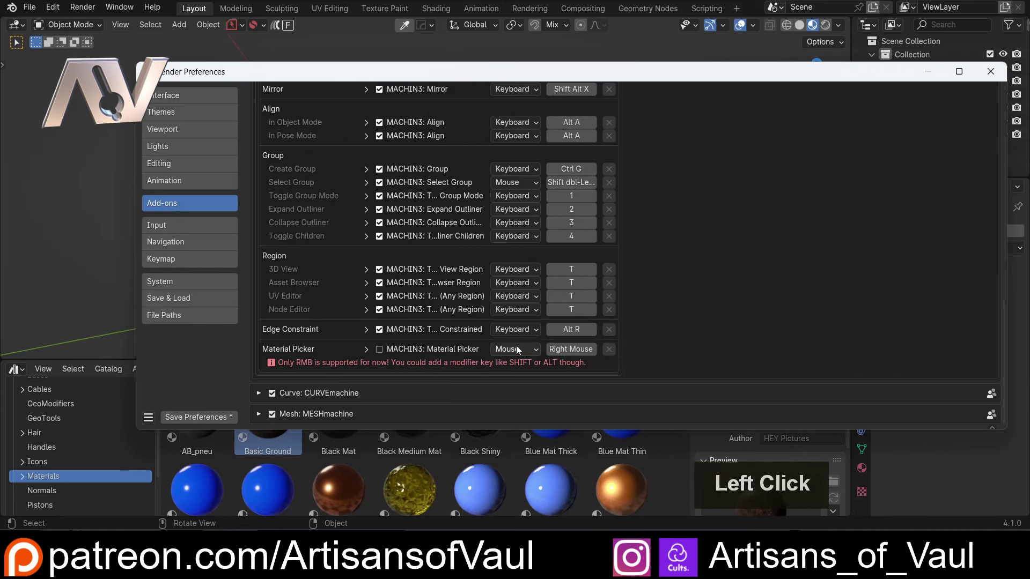
click(384, 352)
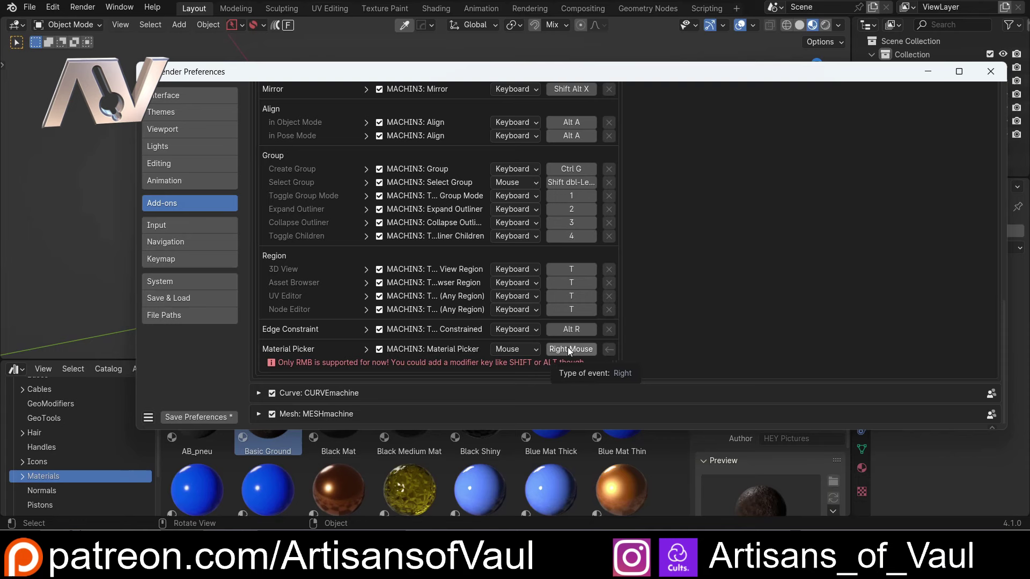
click(574, 354)
right_click(574, 354)
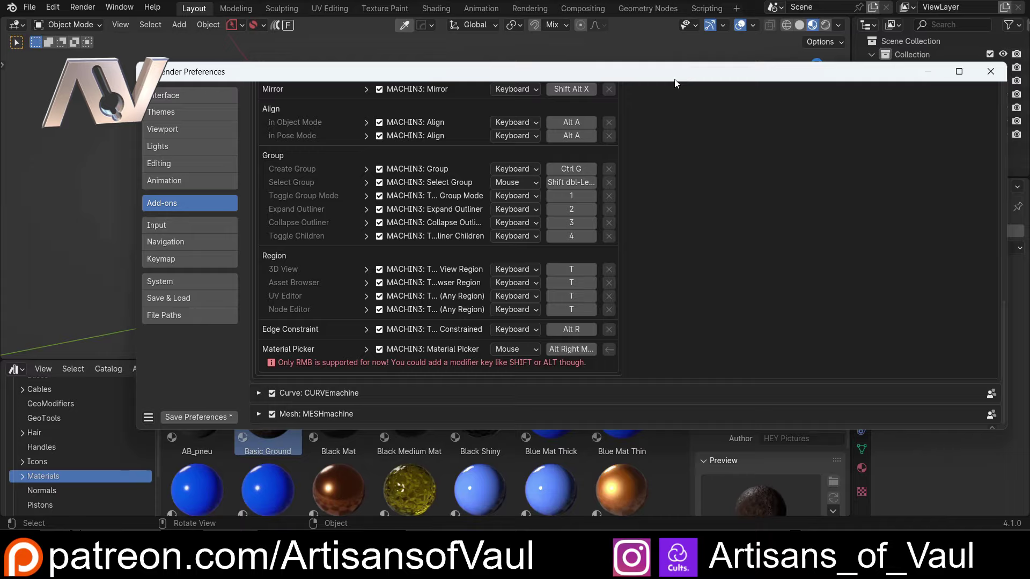
click(667, 79)
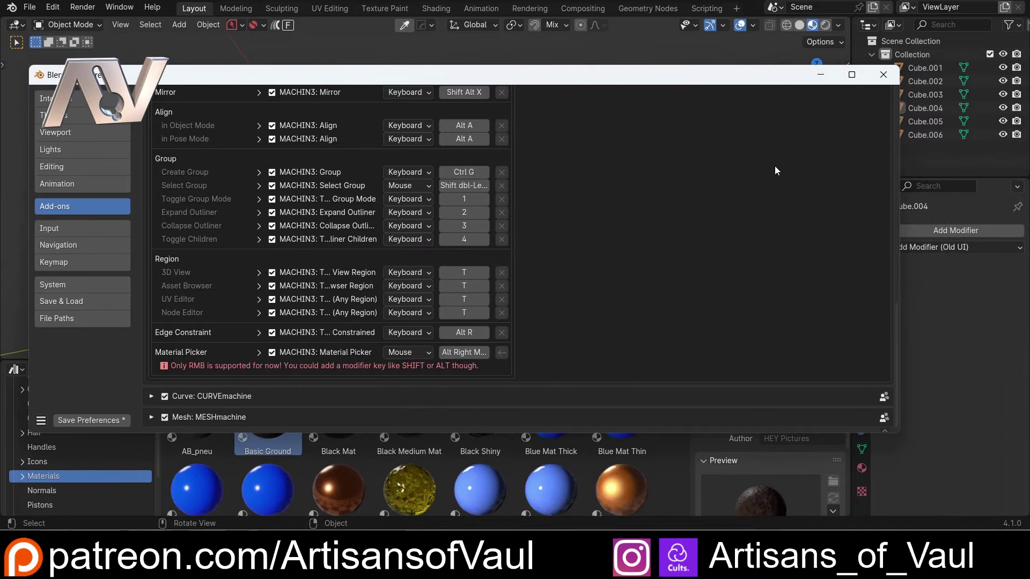
click(100, 428)
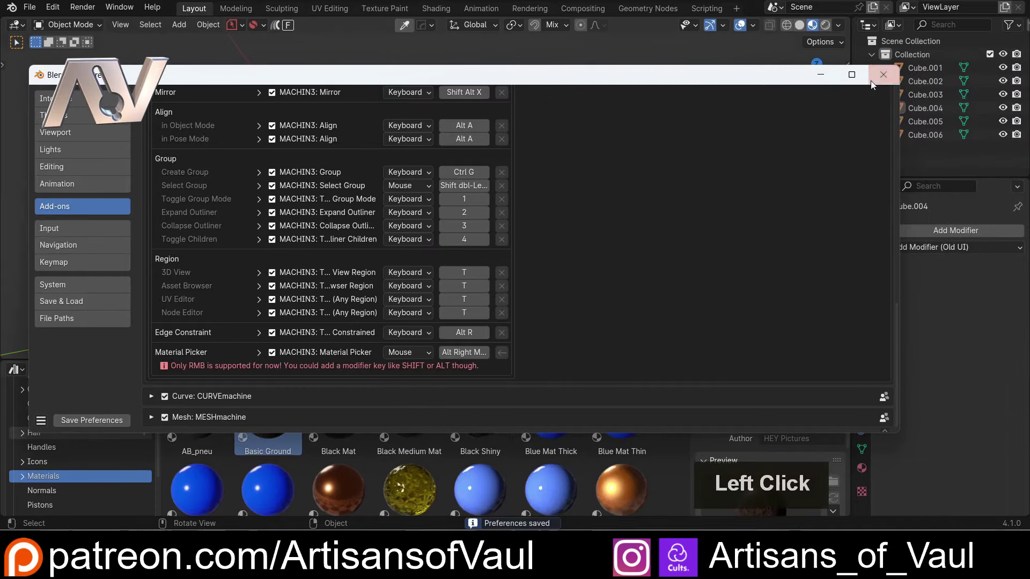
Step: Close the Preferences window and select the top-middle sphere
scroll(down, 3)
scroll(up, 3)
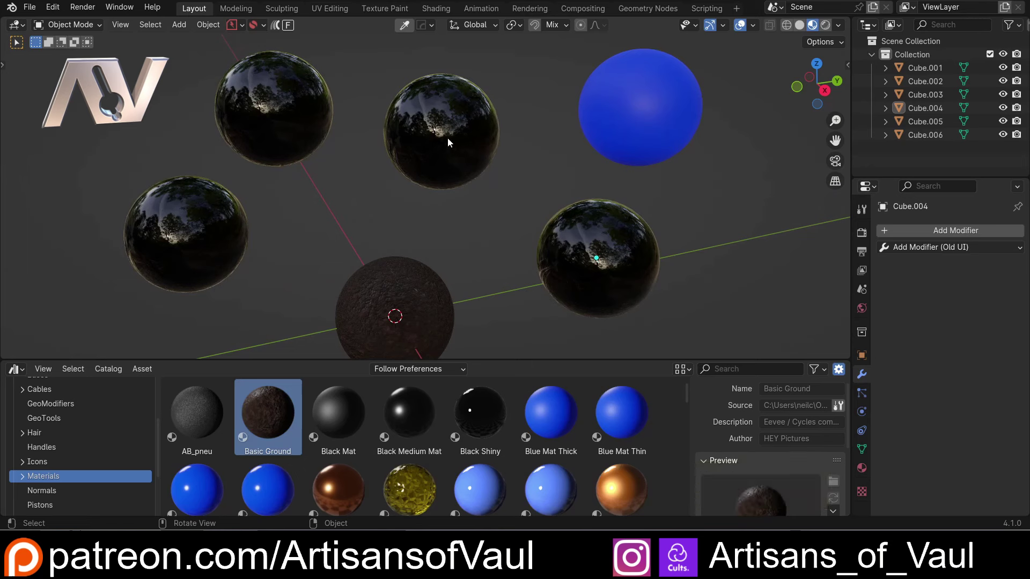
click(449, 141)
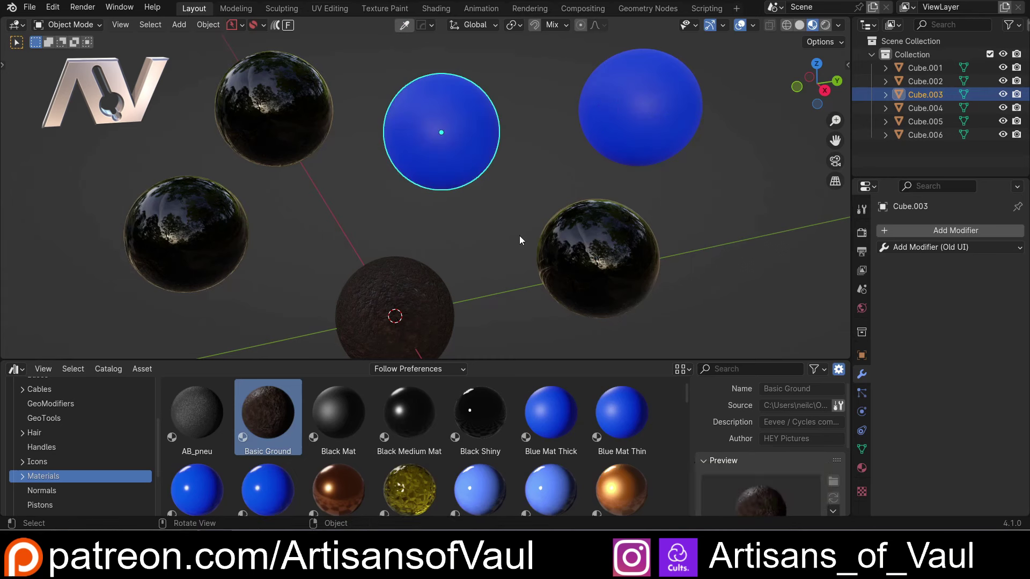
click(414, 28)
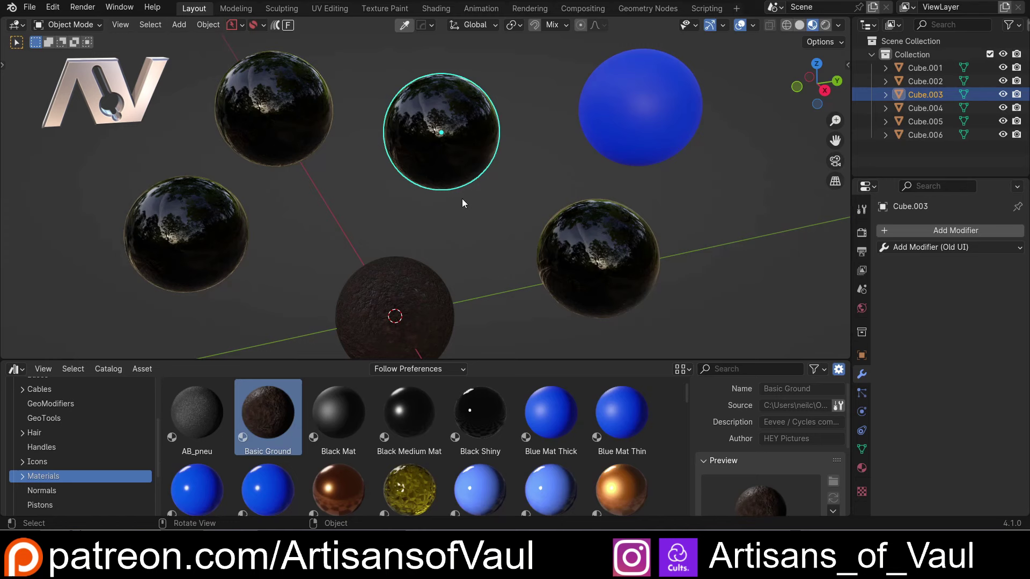
Step: Use Alt+right-click Material Picker to copy the blue material onto the top-middle sphere
right_click(497, 204)
right_click(492, 235)
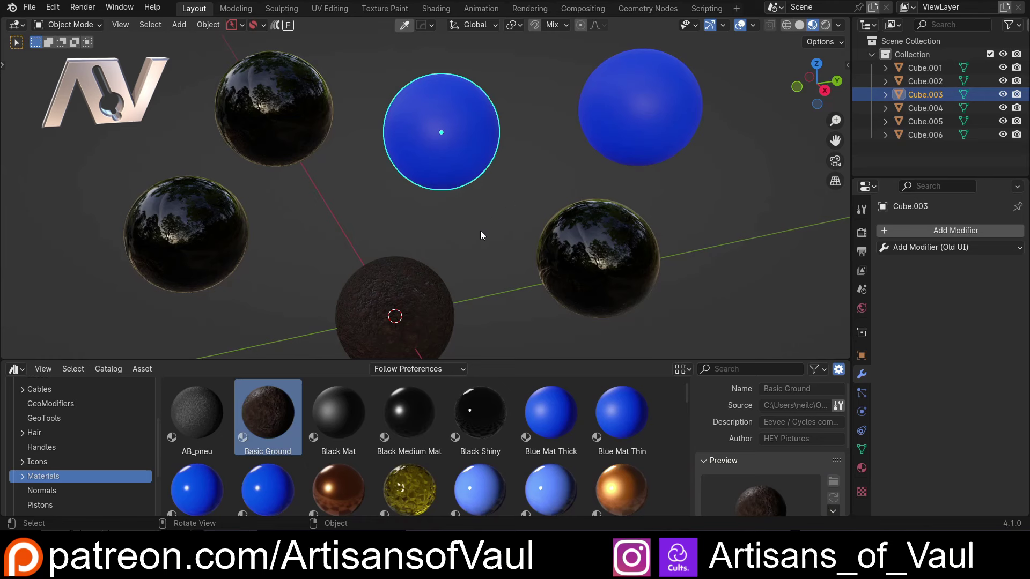
scroll(down, 3)
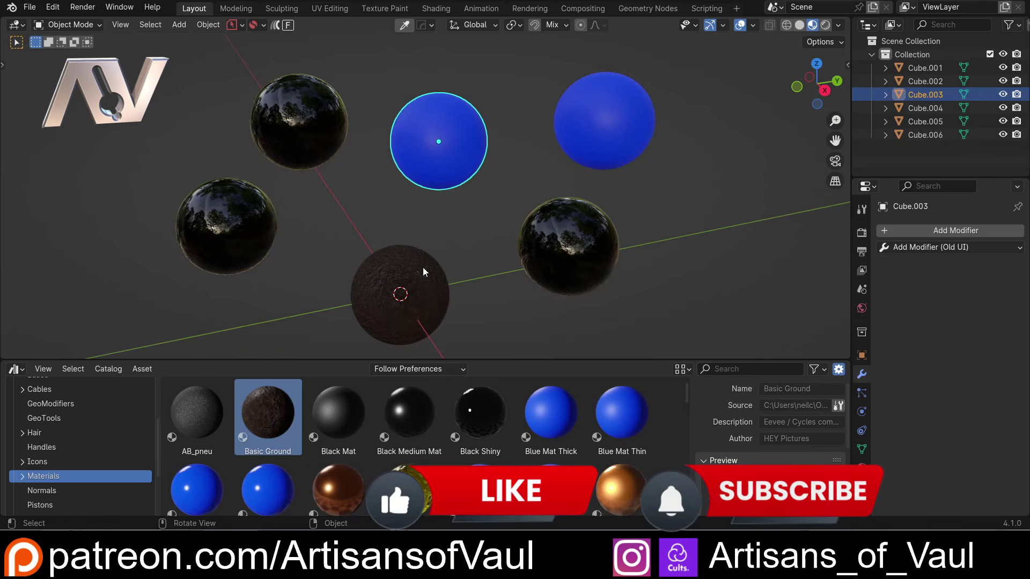
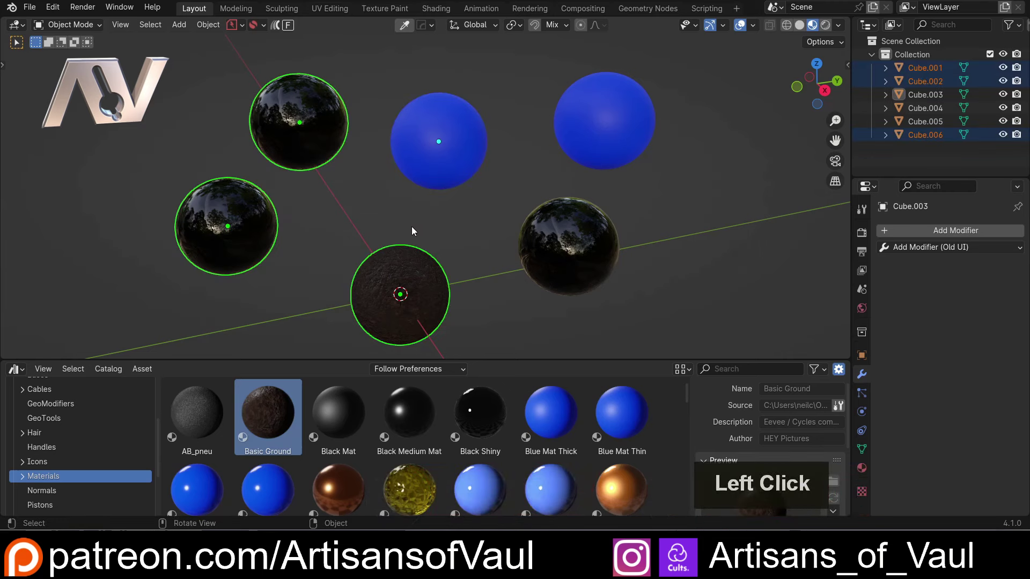
Step: Cycle three spheres through blue and black with Material Picker, then clear their materials with X
right_click(427, 223)
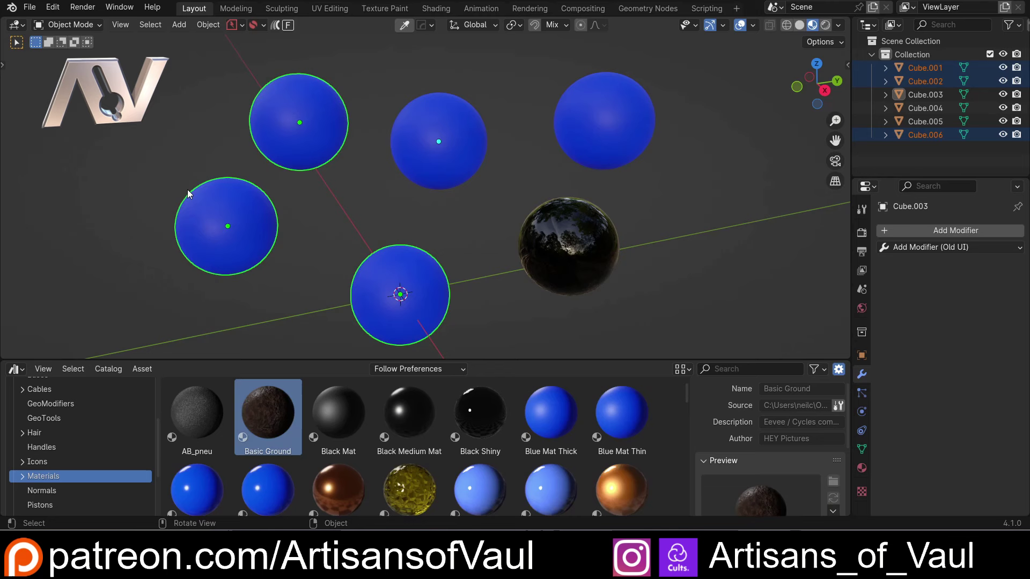
right_click(521, 250)
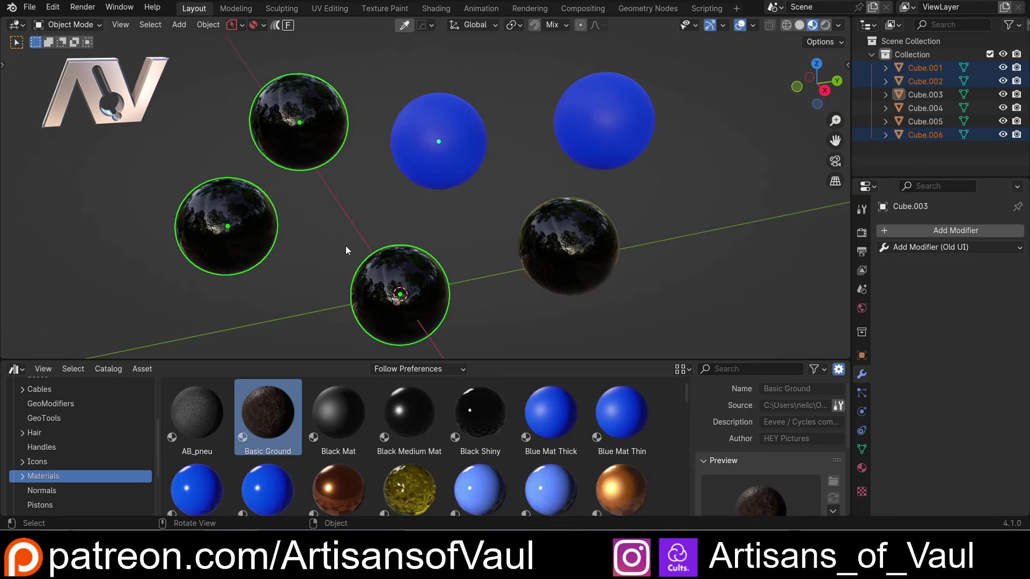
right_click(359, 206)
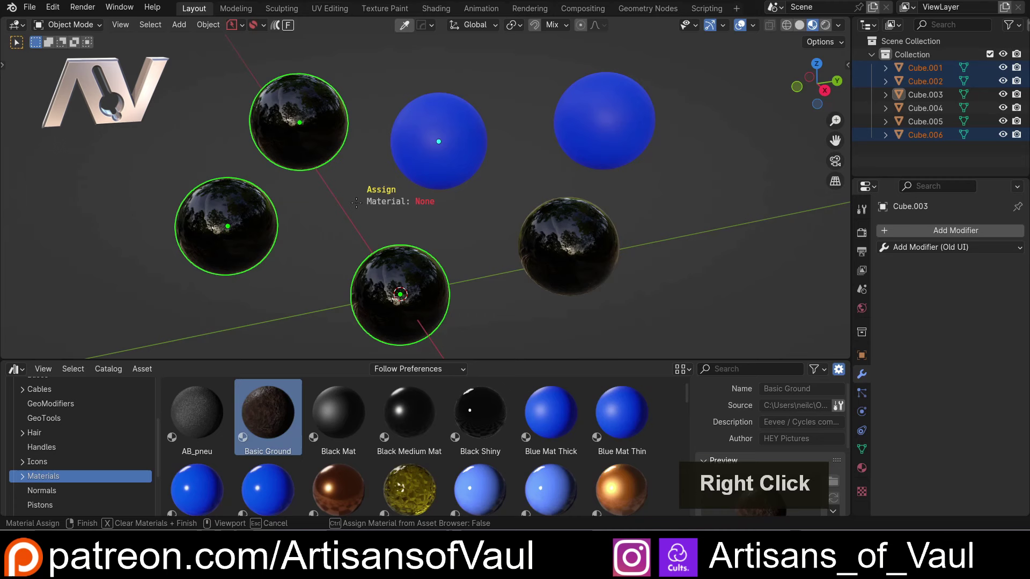
key(x)
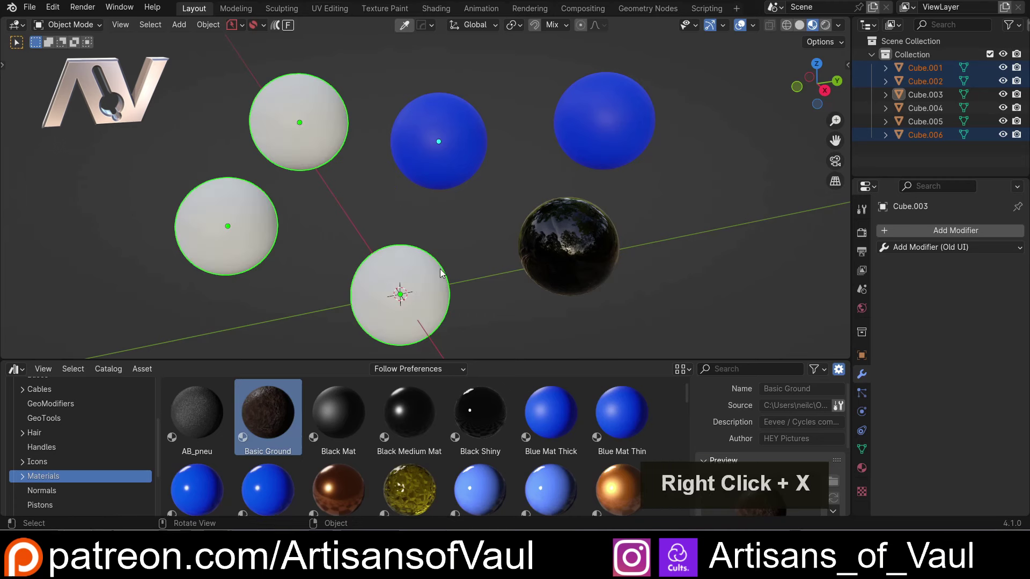
Step: Turn the top-middle and bottom spheres black using right-click > Material Picker
click(474, 238)
double_click(442, 291)
click(463, 323)
right_click(466, 217)
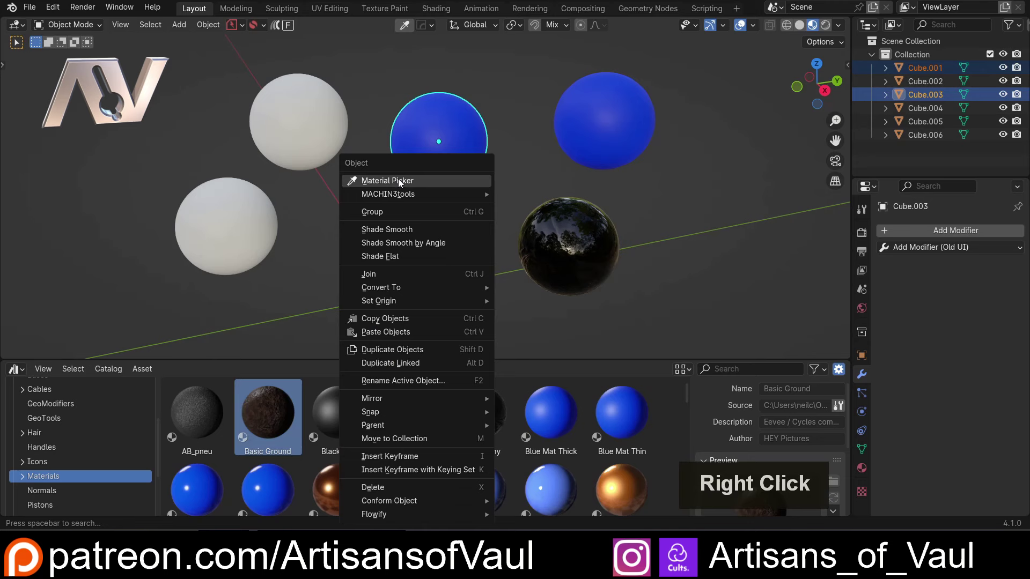
click(401, 182)
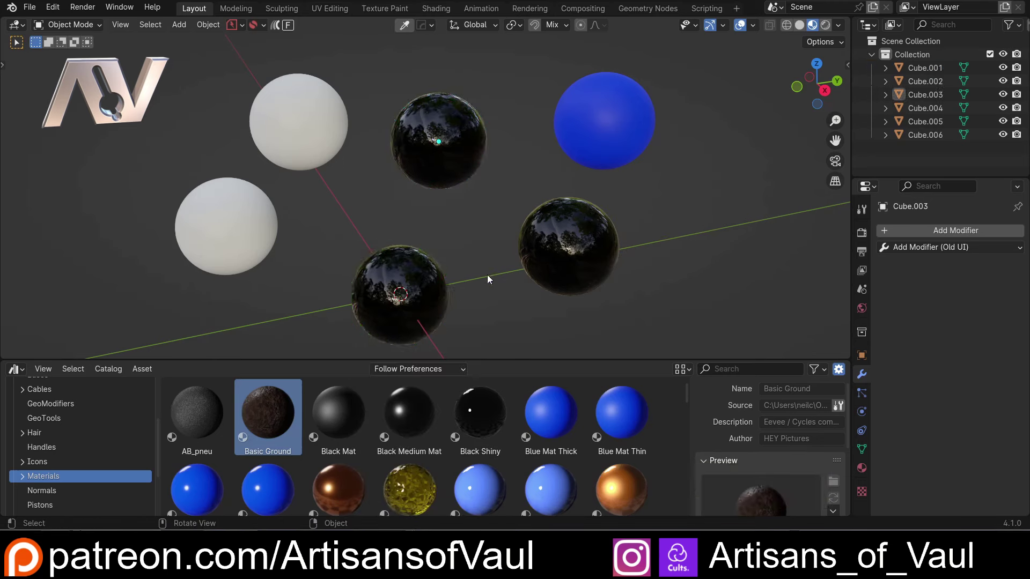
click(473, 237)
scroll(down, 3)
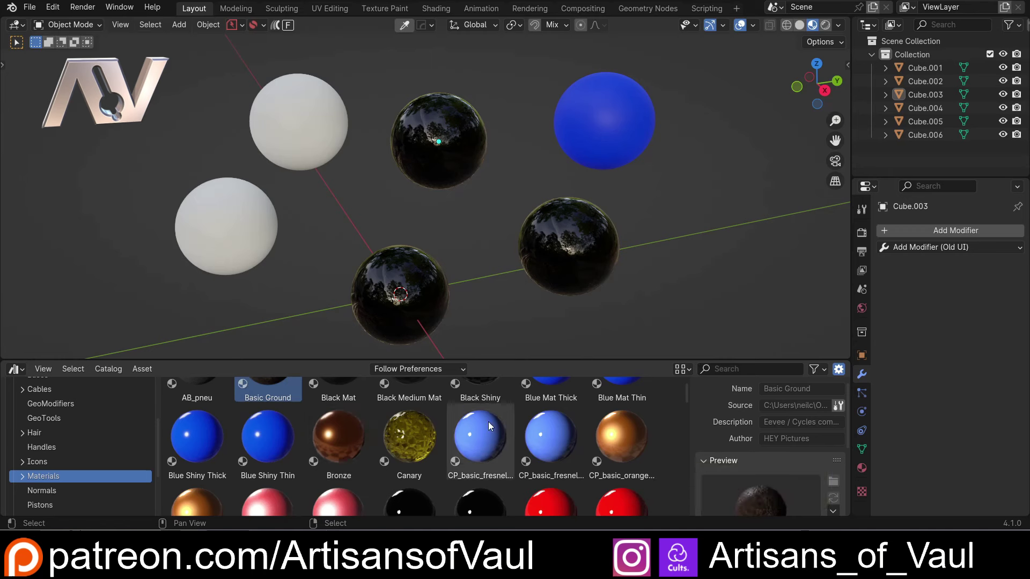
Step: Assign Bronze then CP_bike_paint_G black paint to spheres from the Asset Browser
click(318, 320)
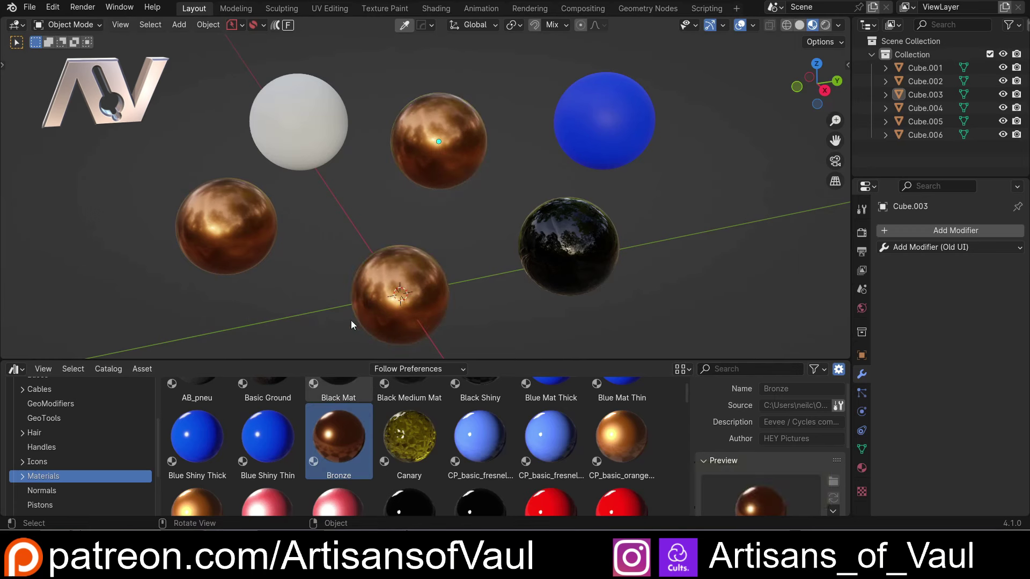
scroll(down, 3)
click(417, 431)
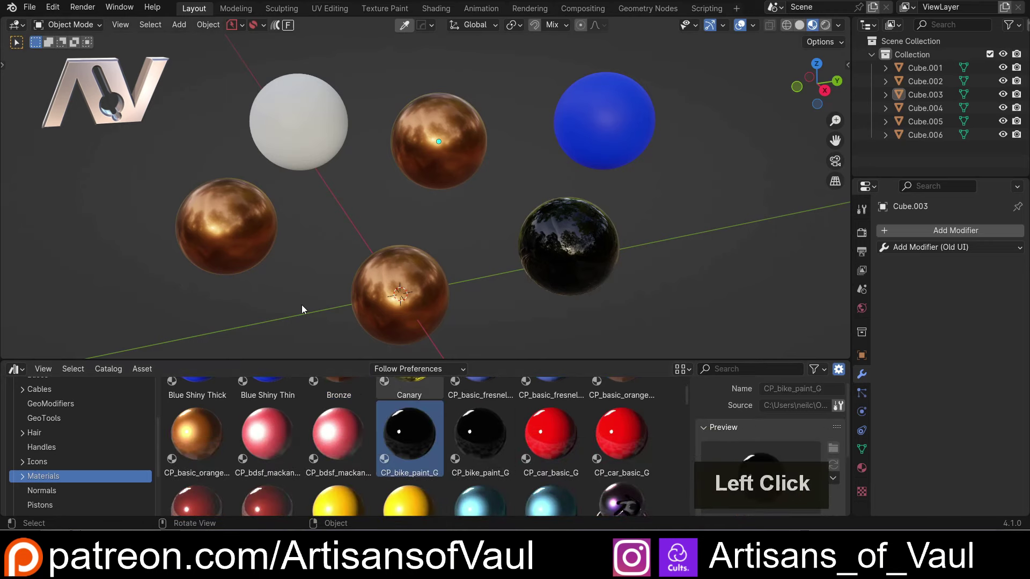
right_click(352, 244)
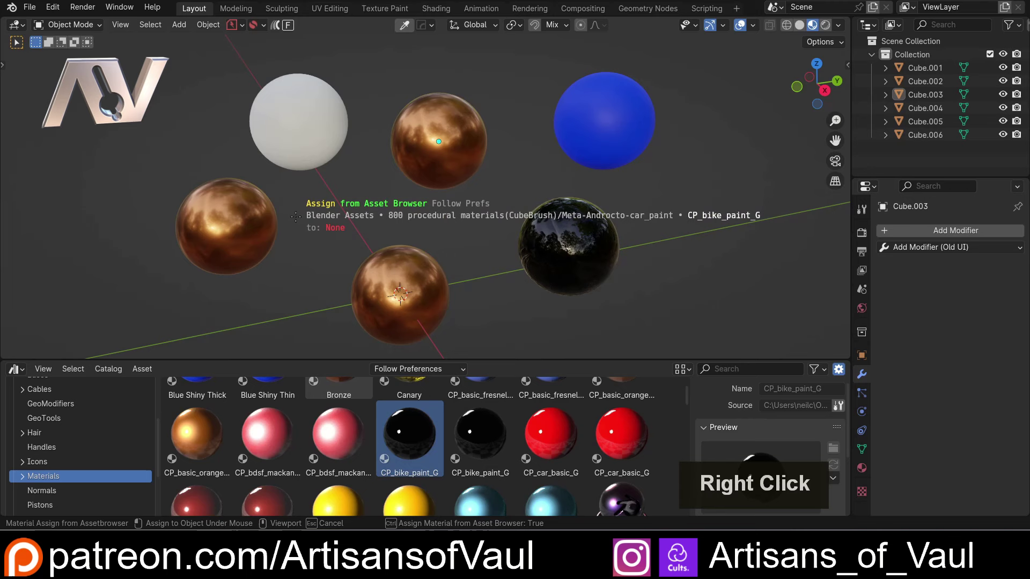
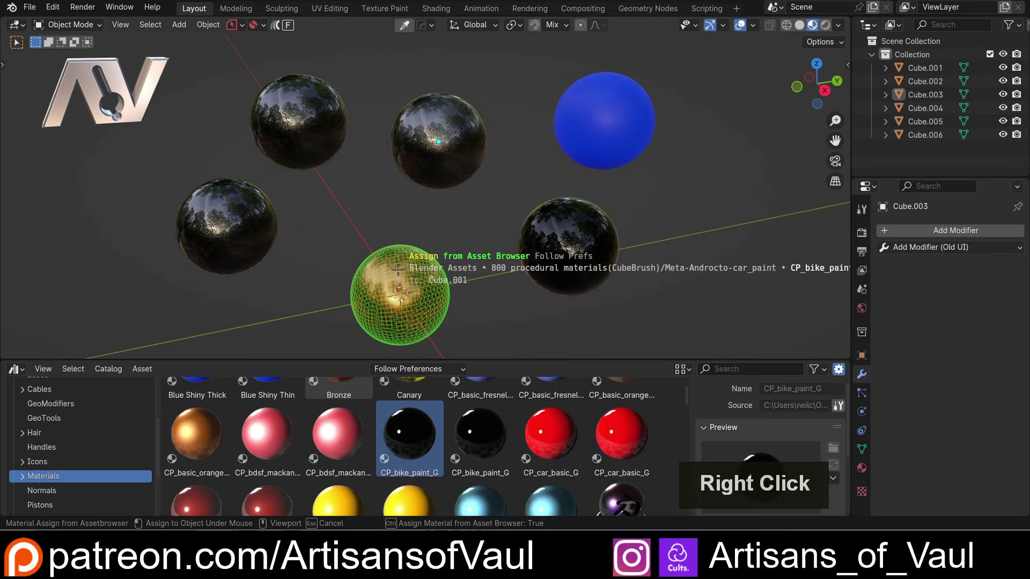
Step: Paint five spheres with red CP_car_basic_G and pick the teal CP_carpaint_01 material
click(535, 431)
right_click(527, 251)
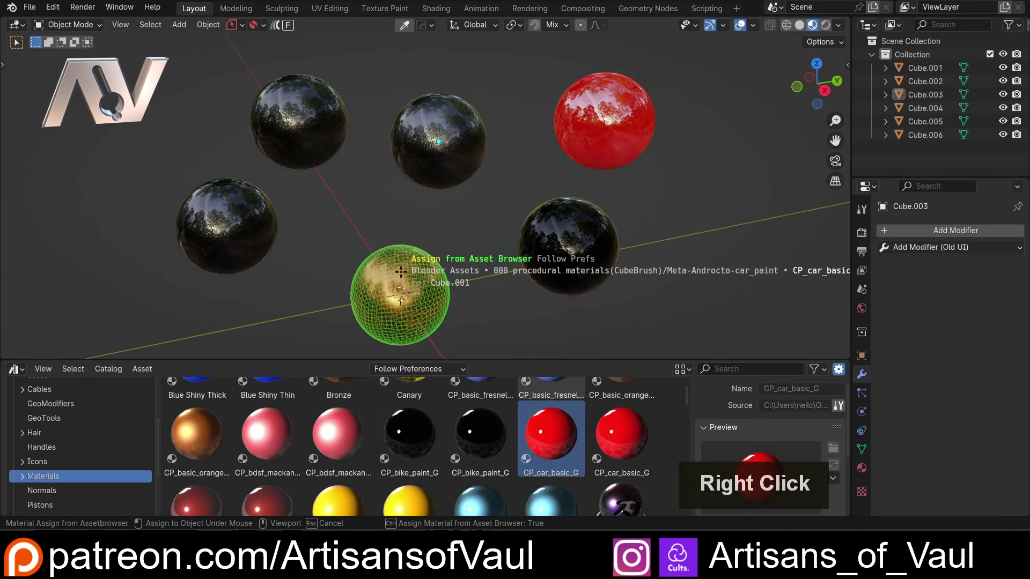
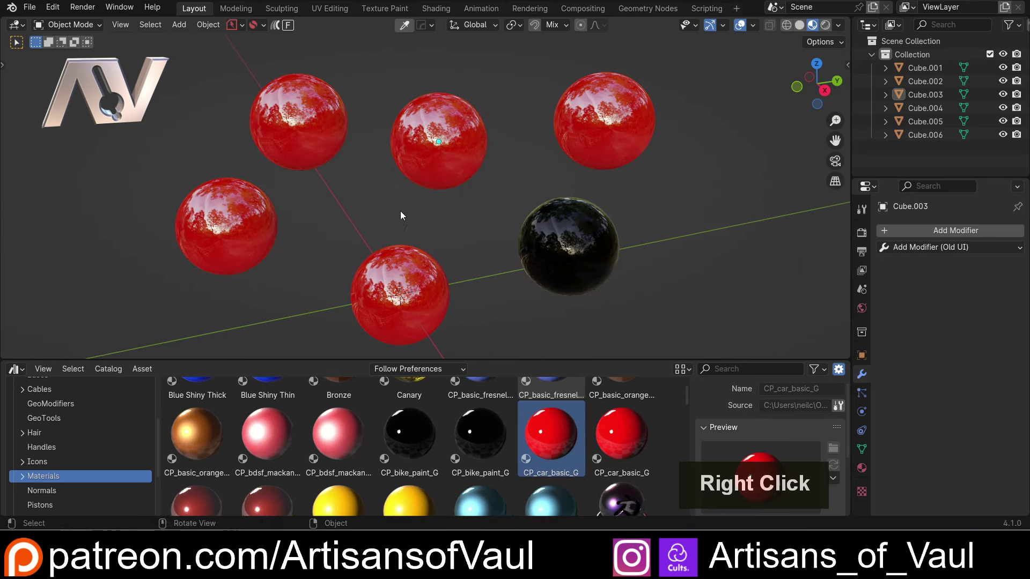
click(484, 319)
Step: Assign teal CP_carpaint_01, a pink paint and CP_bike_paint_G to various spheres
right_click(519, 244)
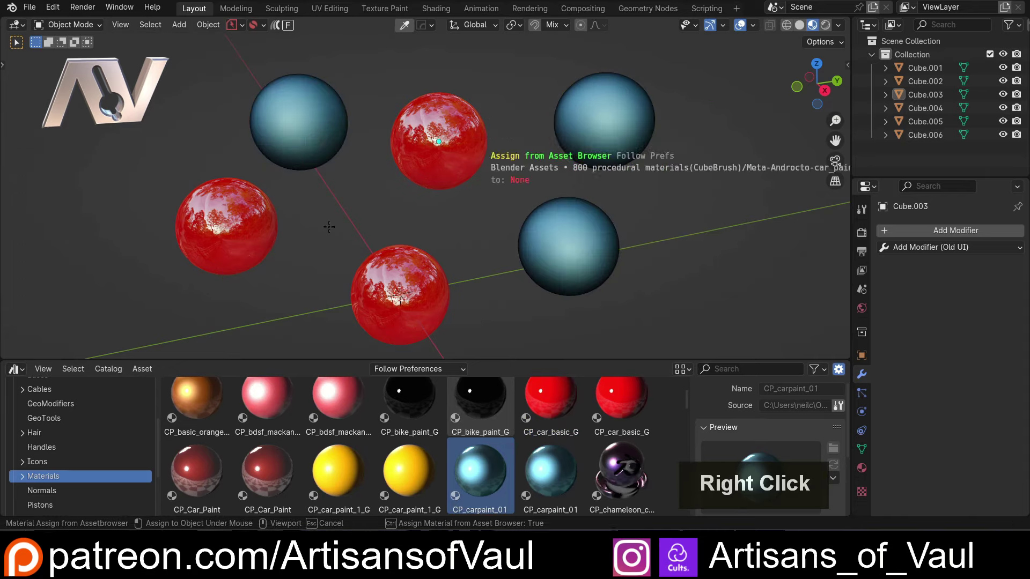
click(314, 408)
right_click(428, 283)
click(410, 410)
right_click(489, 167)
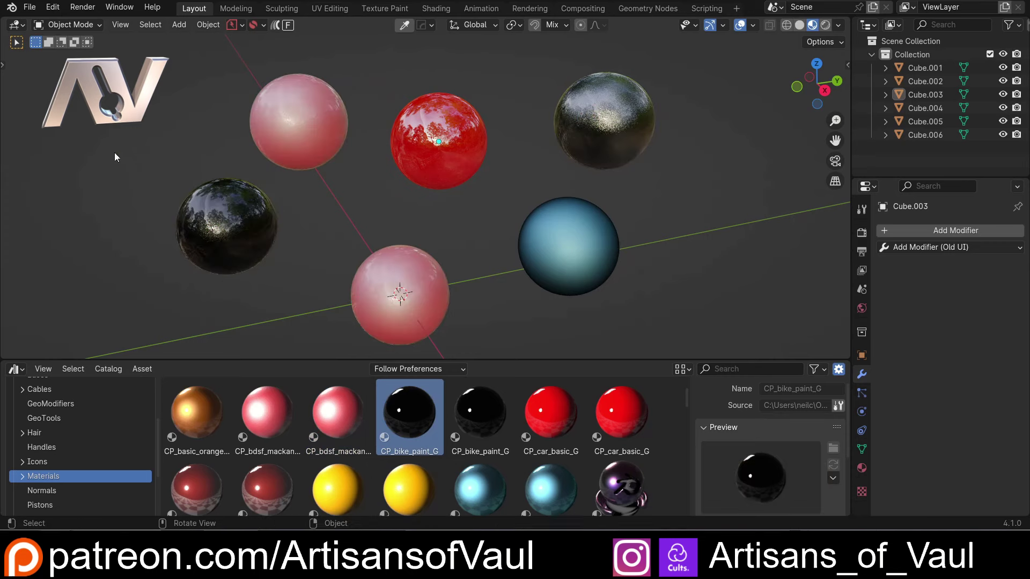
Step: Select four spheres and turn them yellow with CP_car_paint_1_G car paint
click(321, 265)
scroll(down, 3)
click(344, 428)
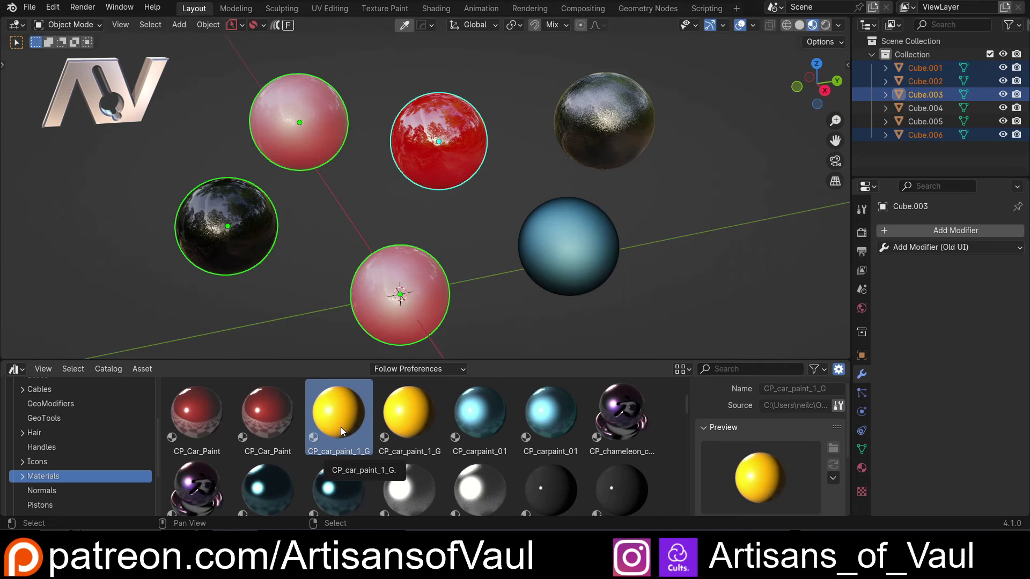
right_click(346, 207)
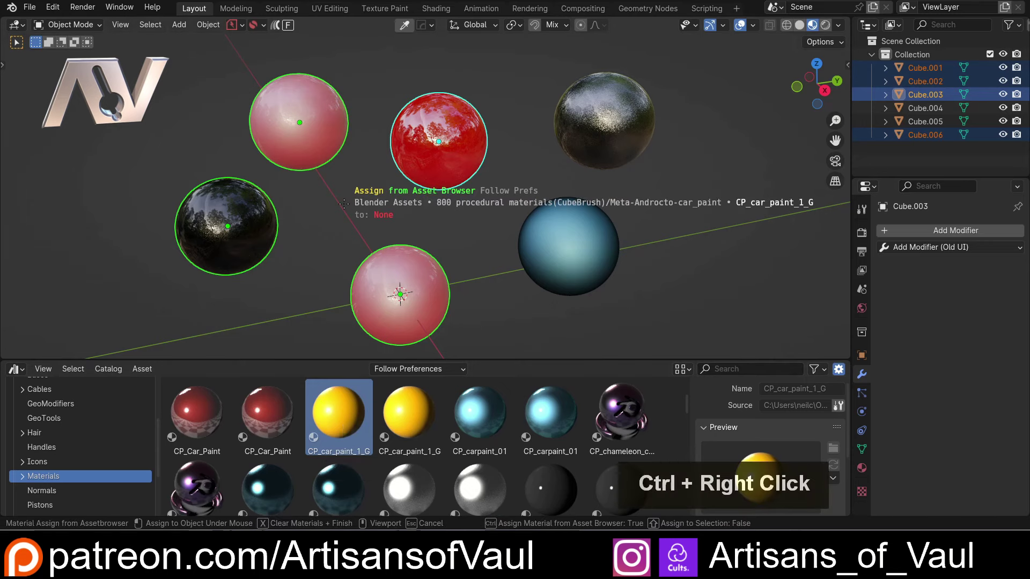
right_click(346, 207)
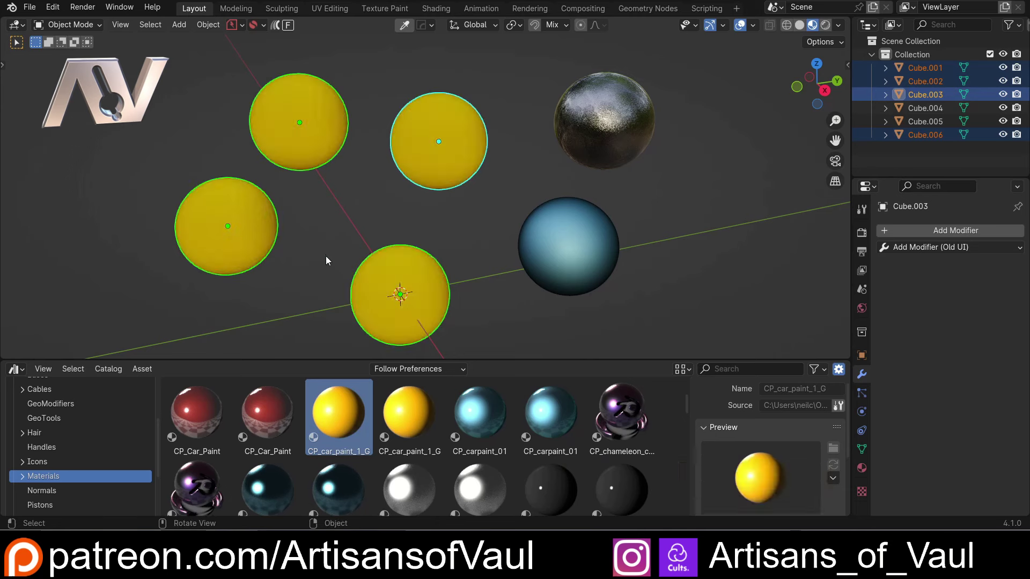
Step: Switch back to the scanner model scene and frame the device in the viewport
click(326, 253)
scroll(down, 3)
scroll(up, 3)
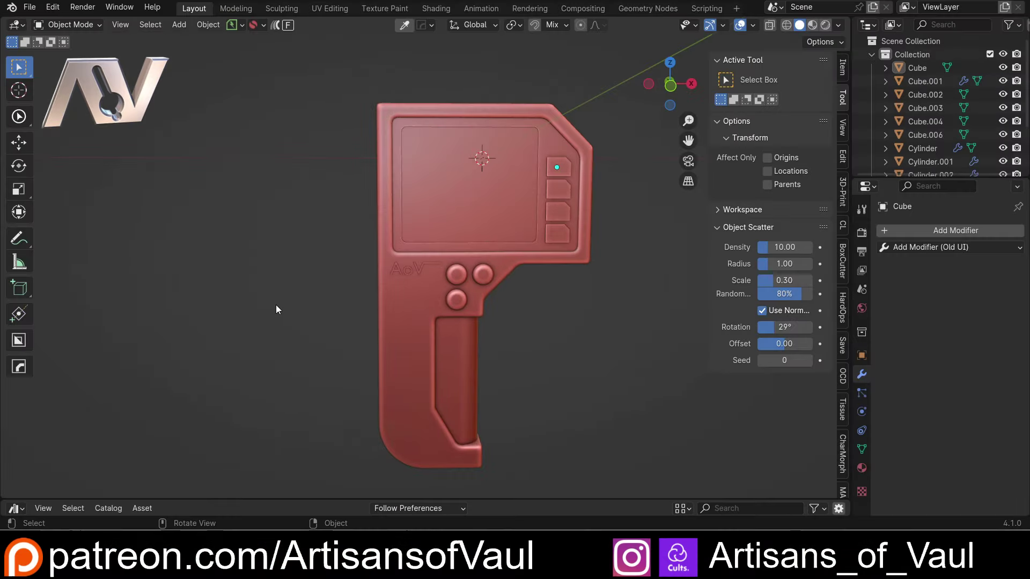
middle_click(292, 321)
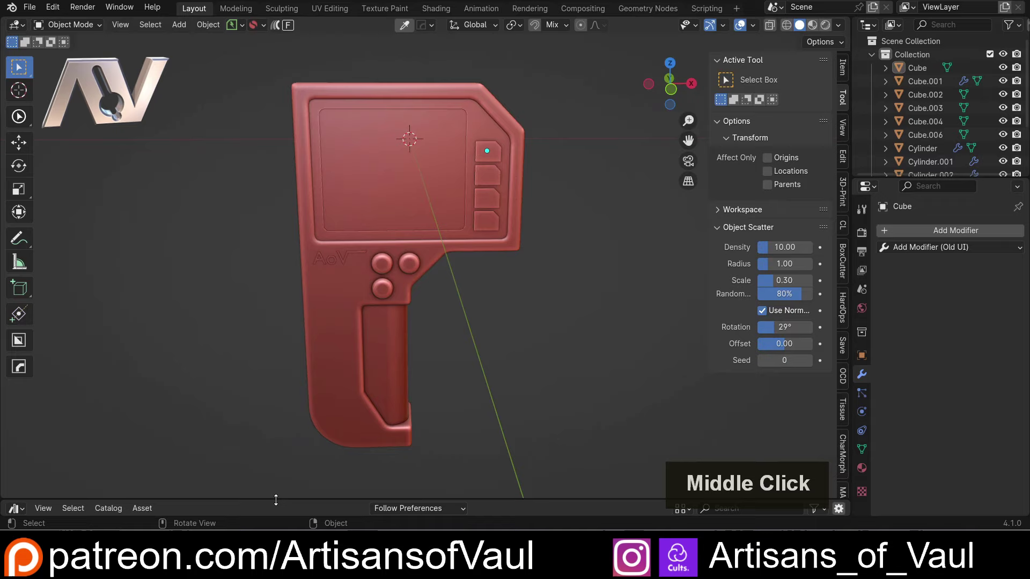
Step: Enlarge the Asset Browser and assign the Black Mat material to the scanner body
click(279, 494)
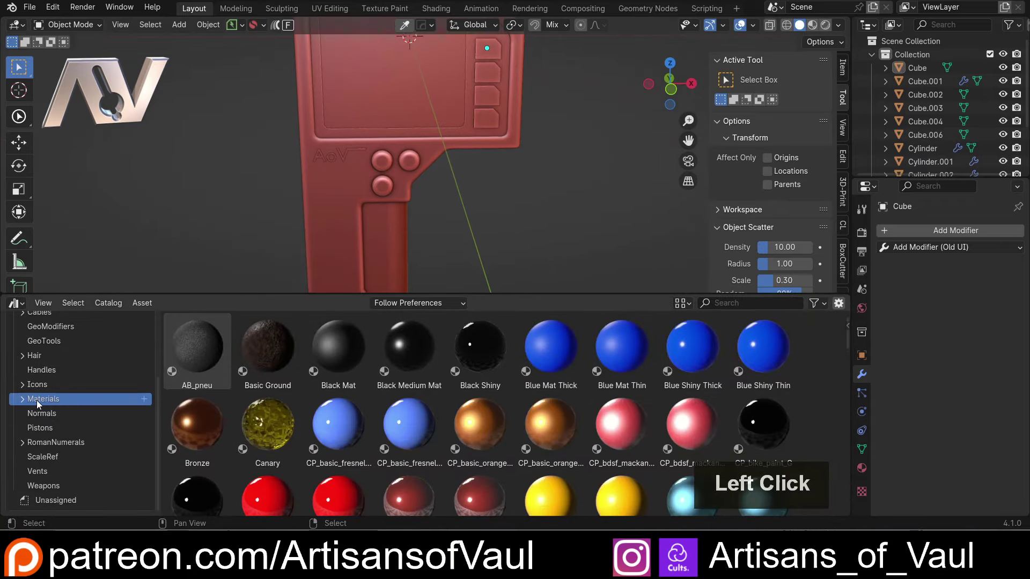
scroll(down, 3)
middle_click(239, 237)
scroll(up, 3)
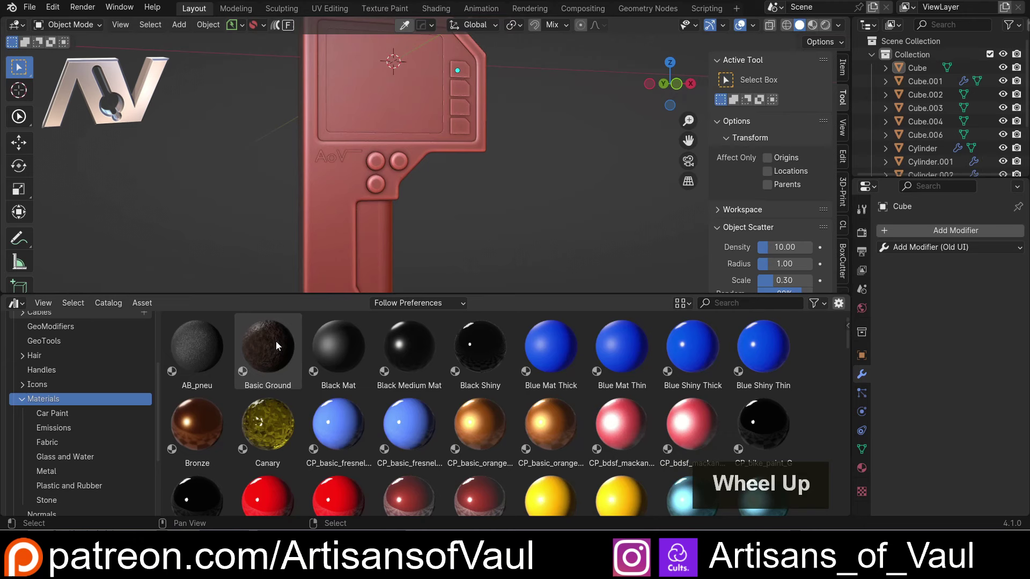
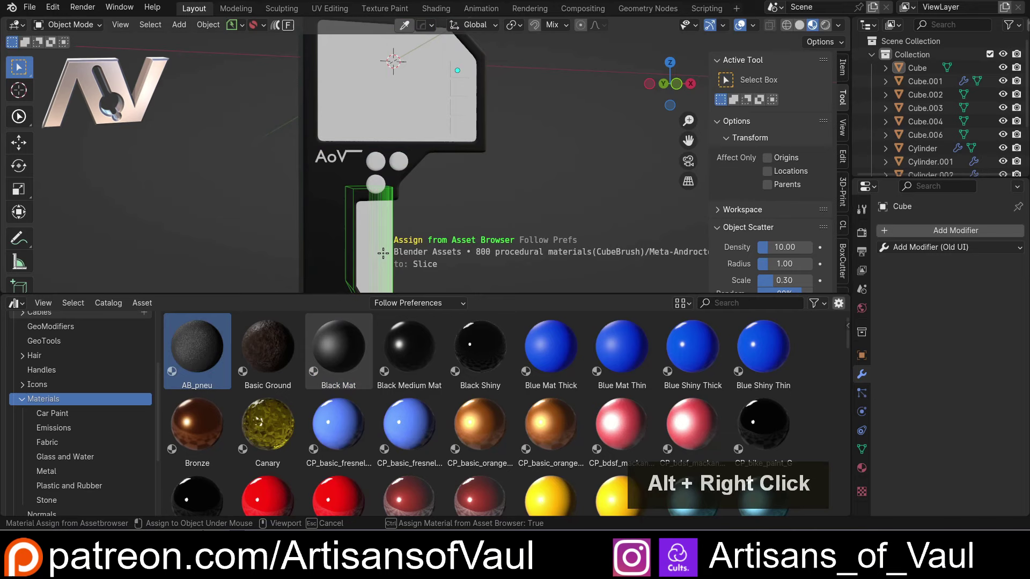
Step: Give the grip the AB_pneu material and the screen a dark glass material from Glass and Water
scroll(up, 3)
middle_click(431, 241)
scroll(down, 3)
middle_click(432, 189)
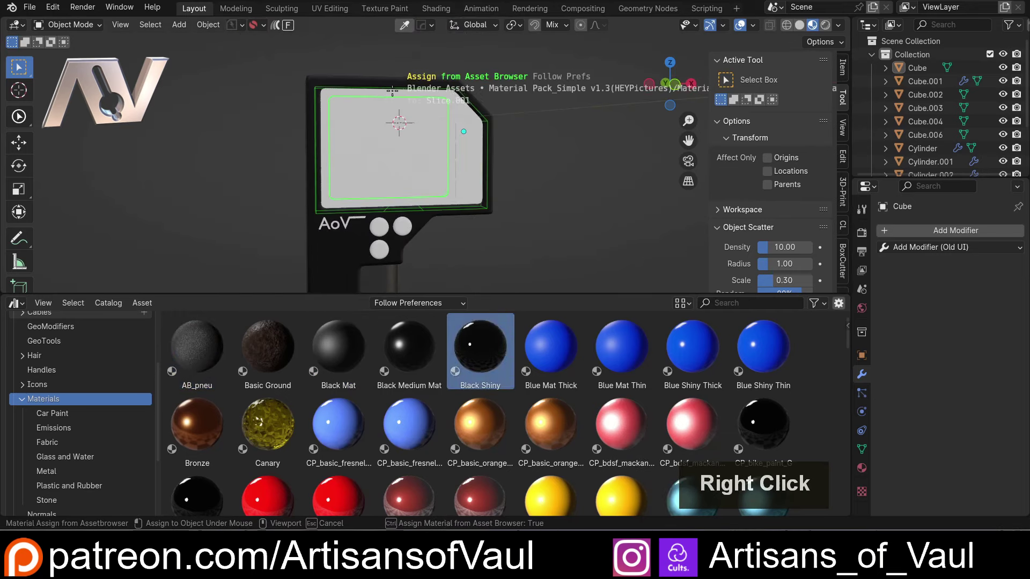
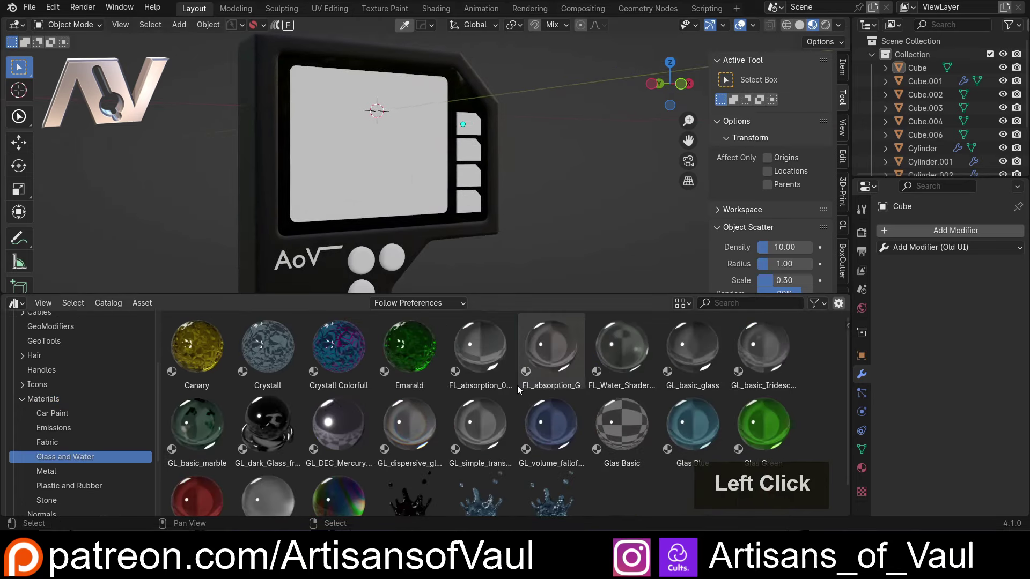
scroll(down, 3)
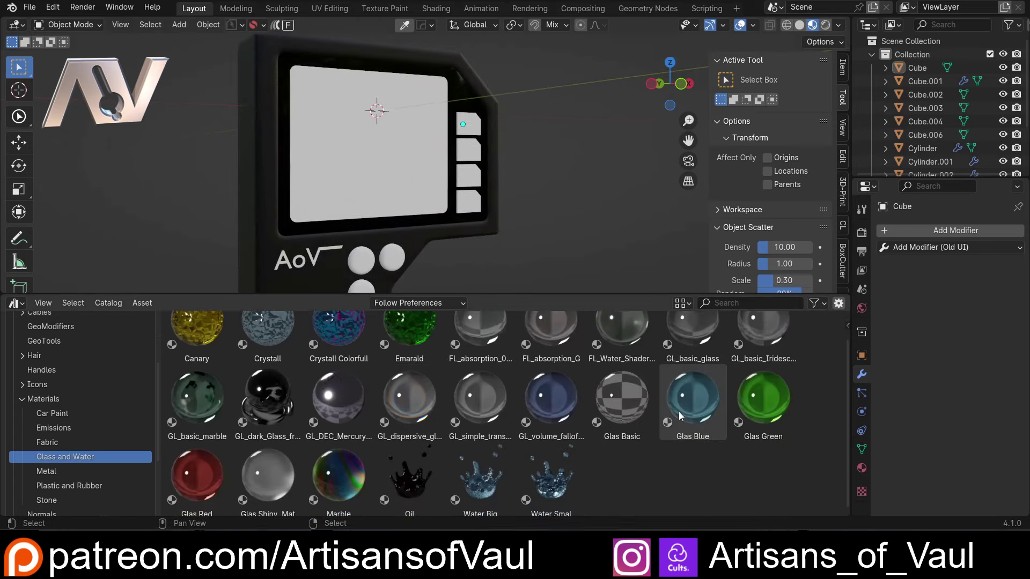
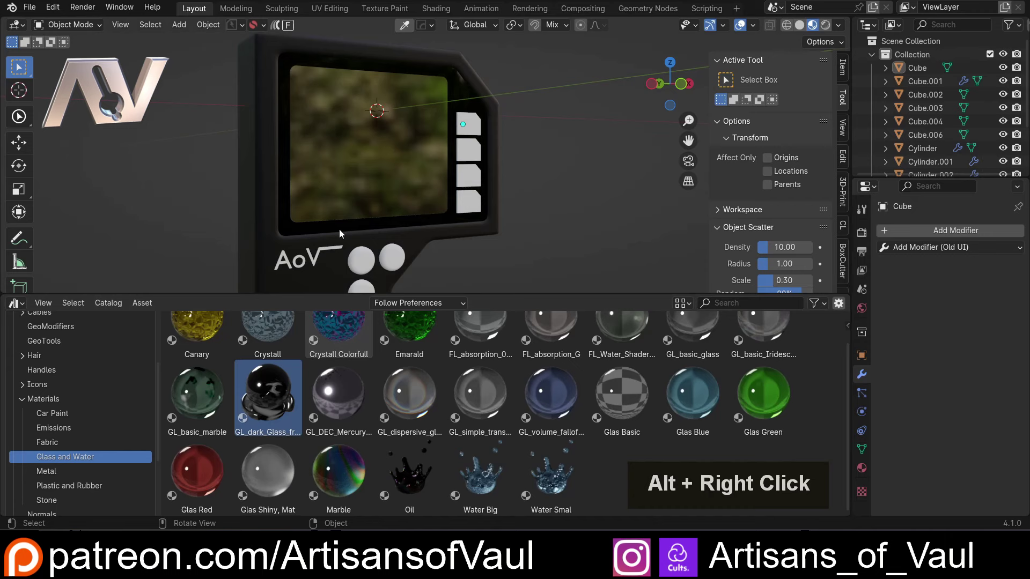
middle_click(177, 178)
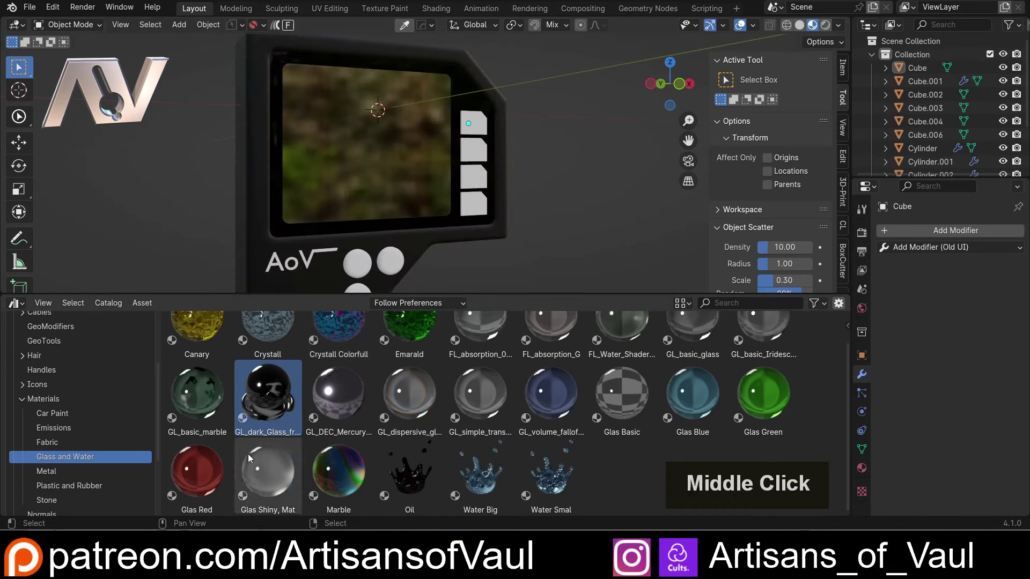
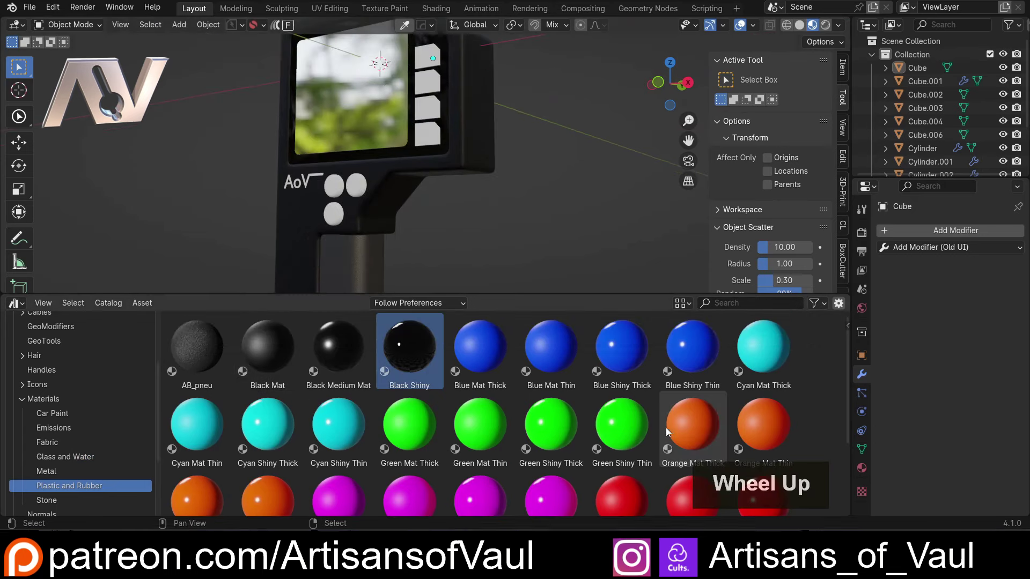
Step: Make the AoV logo orange and the scanner buttons red, green and blue using Plastic and Rubber Mat materials
click(687, 431)
right_click(239, 165)
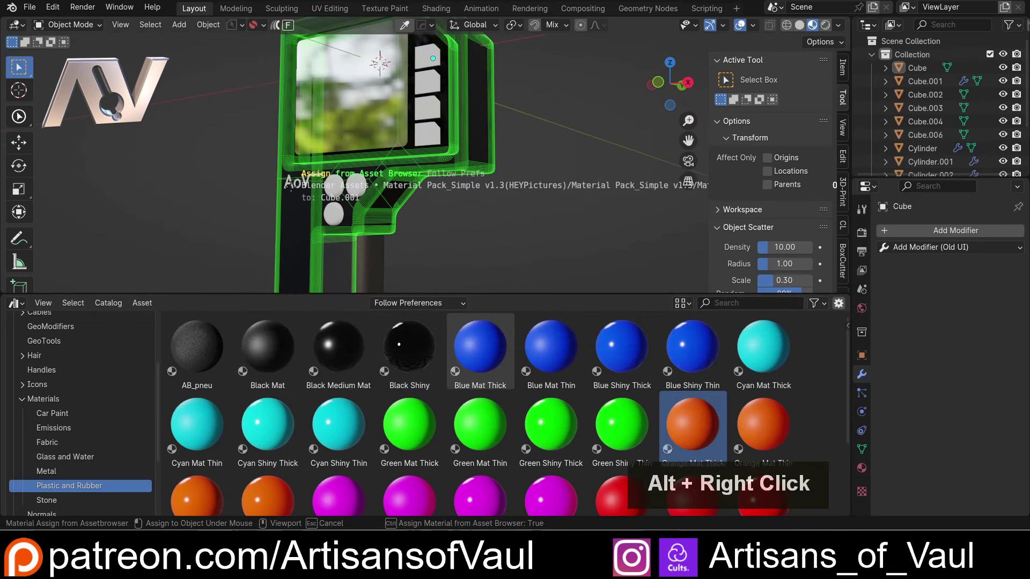
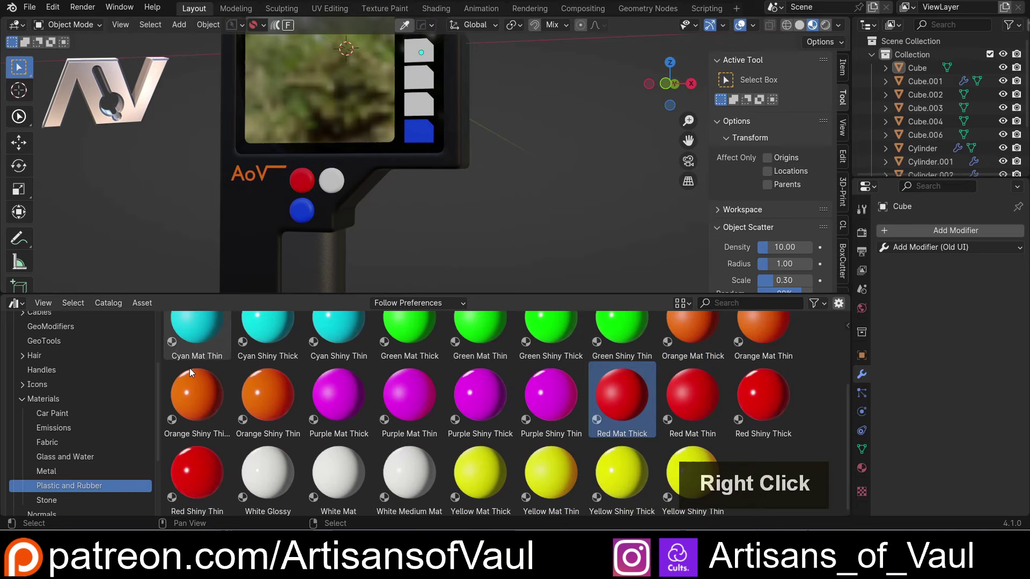
scroll(up, 3)
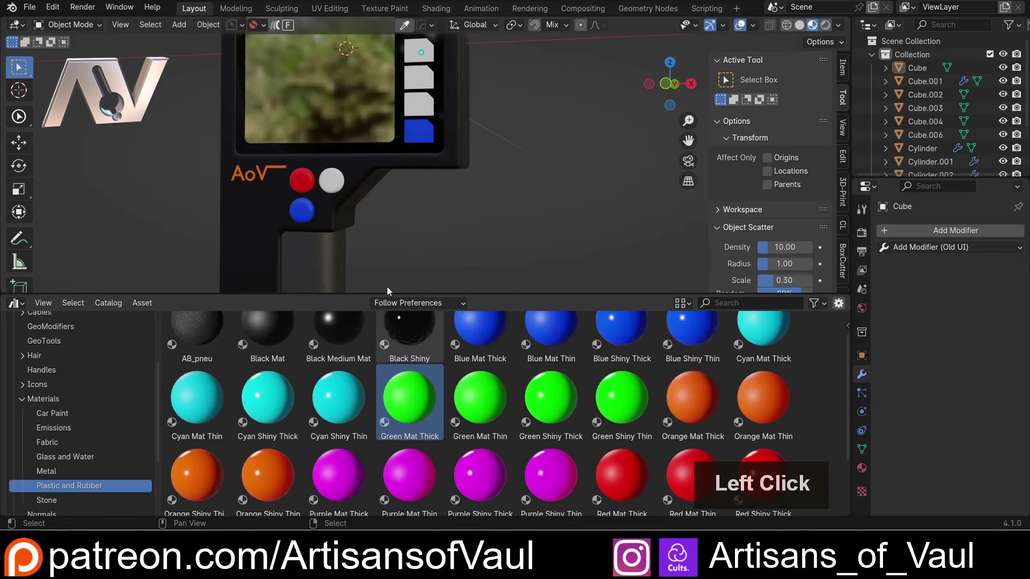
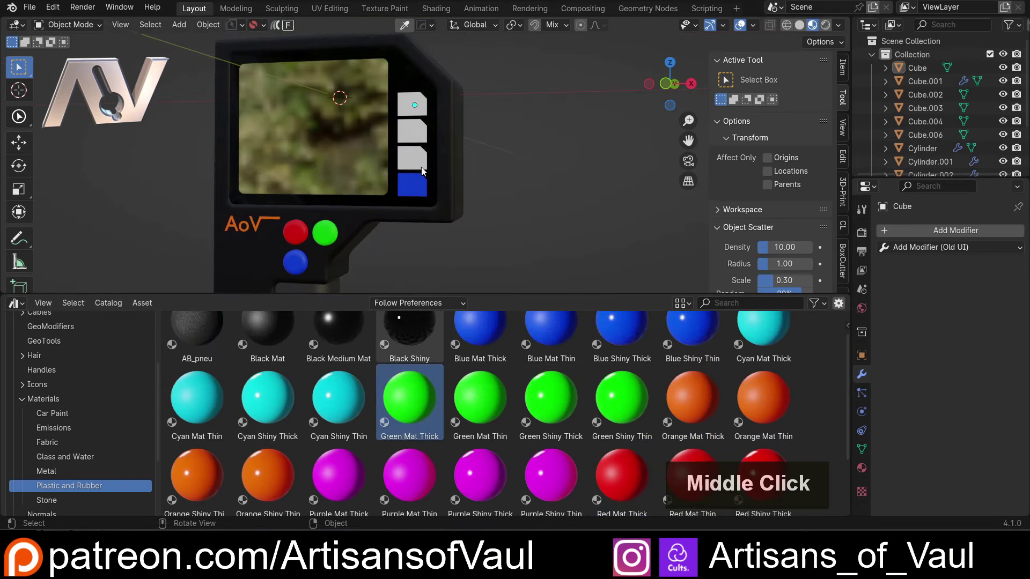
click(424, 164)
right_click(361, 230)
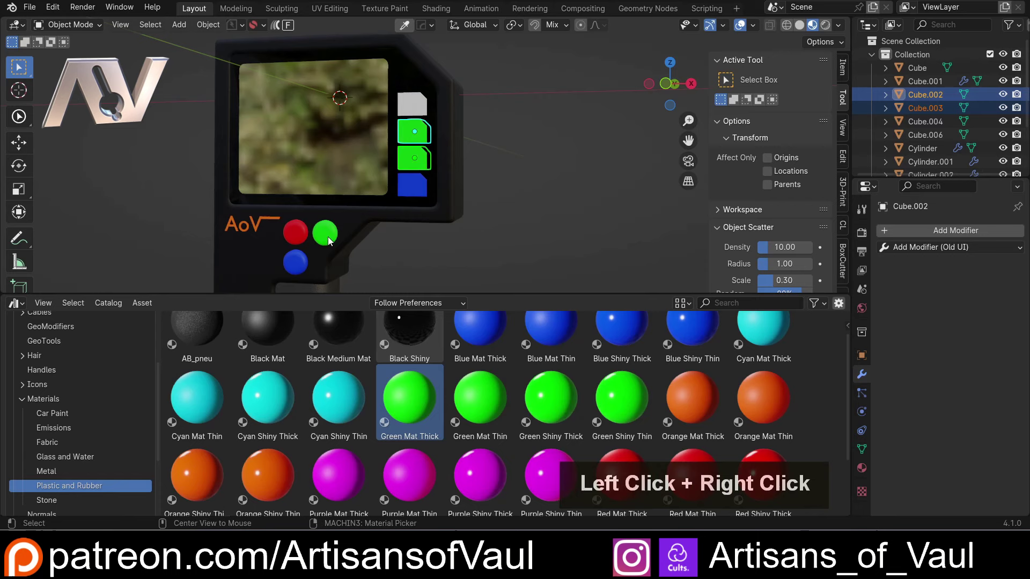
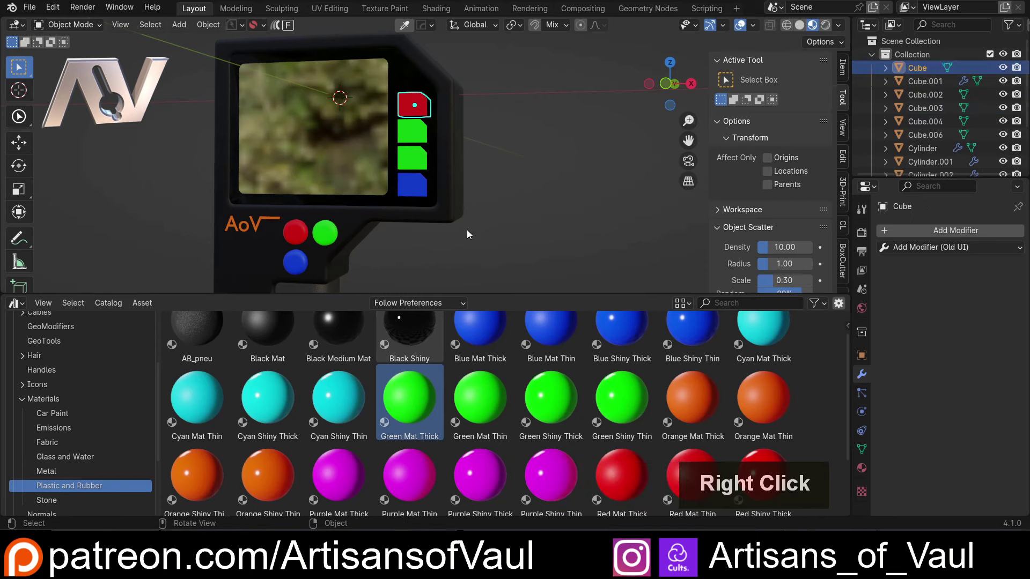
Step: Pull the view back and angle it to show the whole coloured scanner
scroll(down, 3)
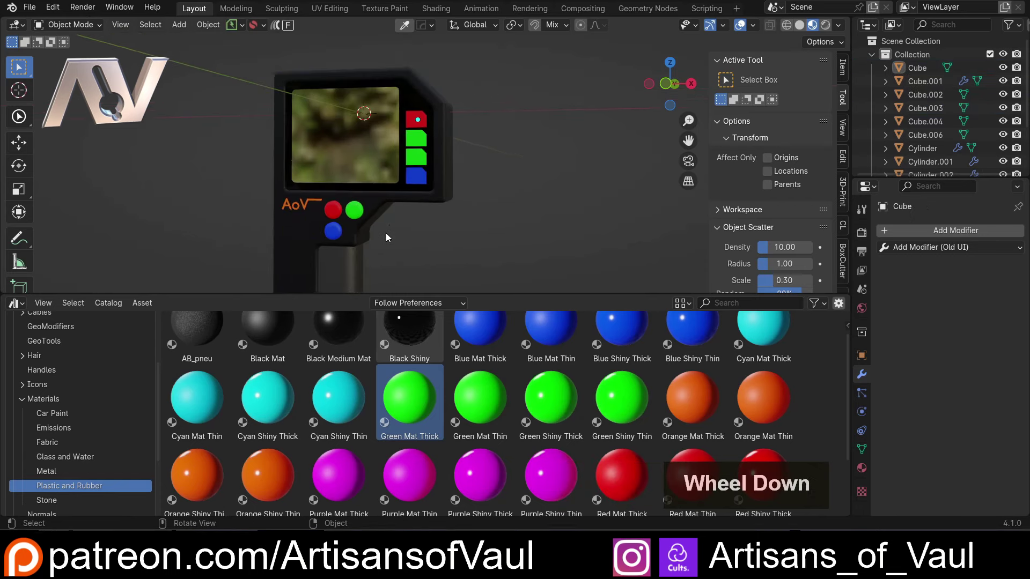
middle_click(381, 226)
scroll(down, 3)
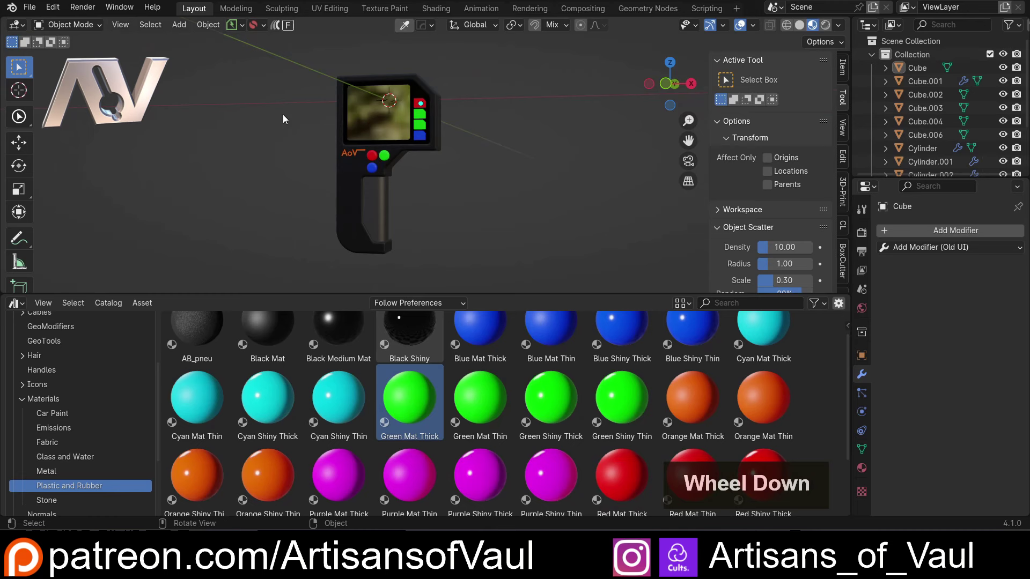
middle_click(239, 80)
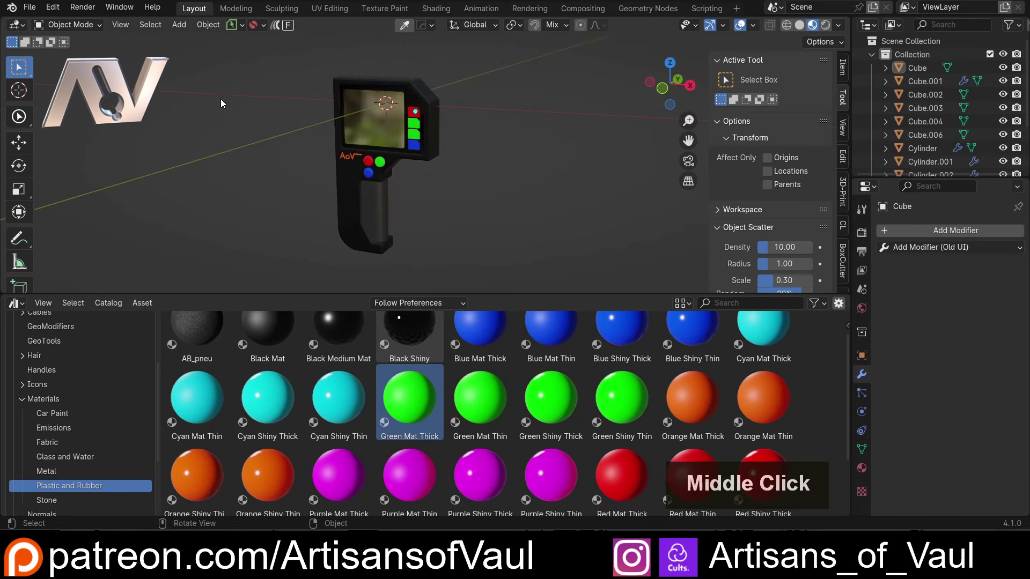
Step: Select the scanner parts, accidentally trigger a delete, and undo to restore the model
click(436, 118)
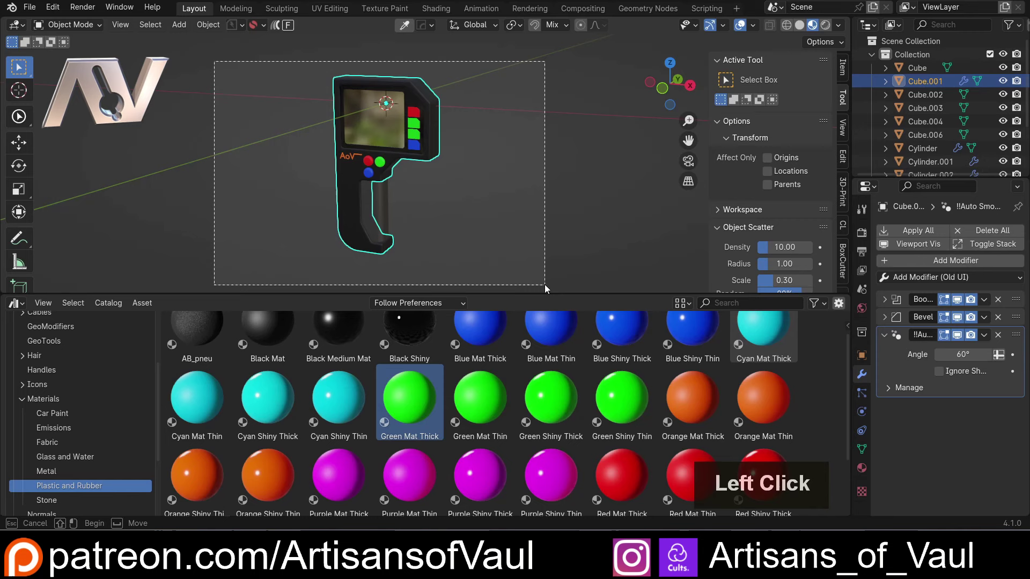
double_click(424, 183)
click(510, 254)
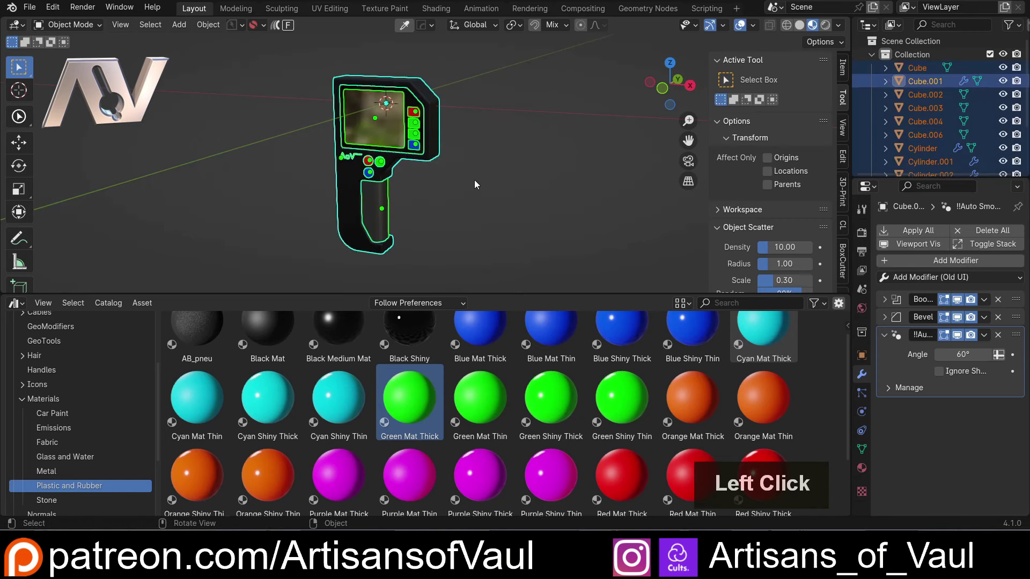
right_click(478, 176)
key(x)
click(510, 142)
scroll(up, 3)
scroll(down, 3)
key(ctrl+z)
key(ctrl+z)
Step: Show the Emissions catalog and pick an Emission material for the top side button light
click(497, 257)
click(69, 438)
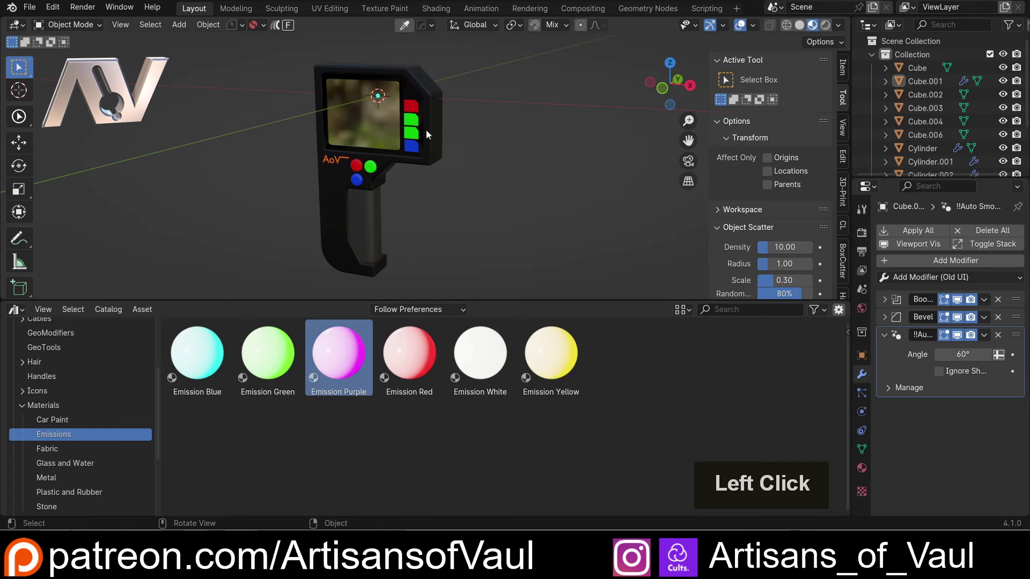